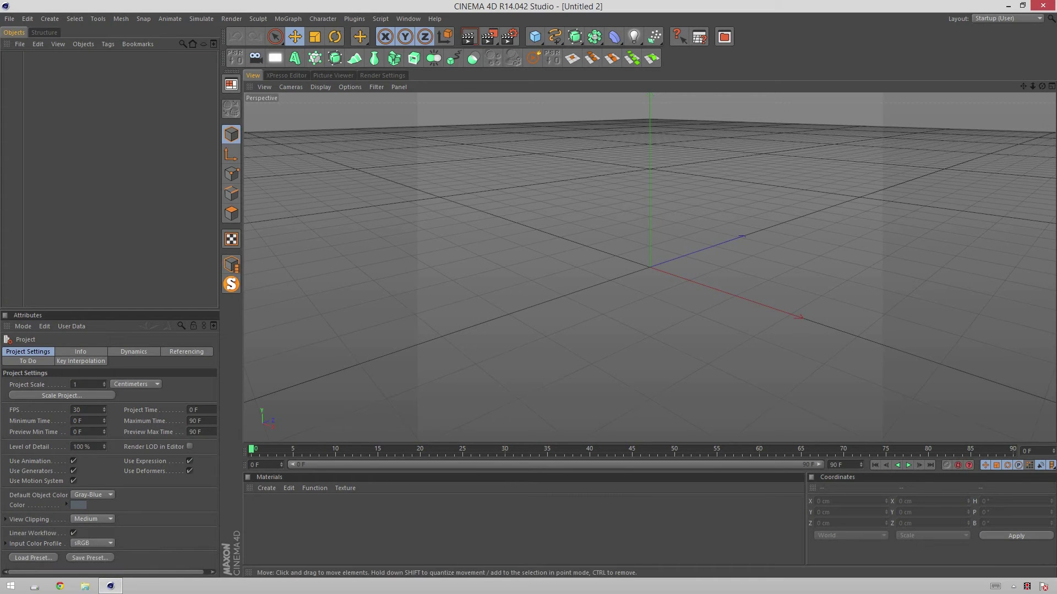
Add an Arc spline and lay it flat on the XZ ground plane.
click(683, 310)
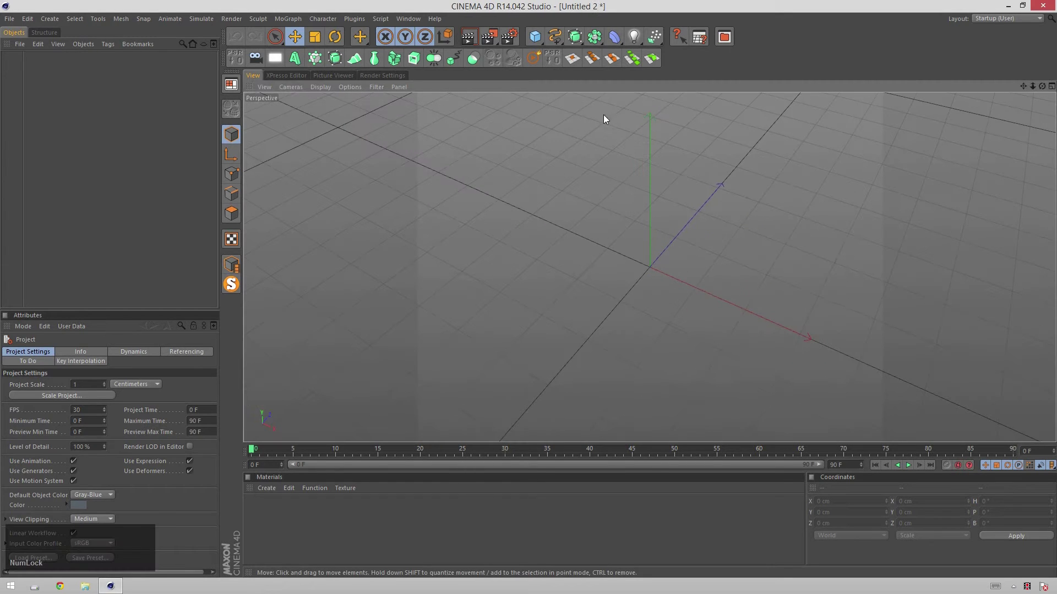
click(560, 43)
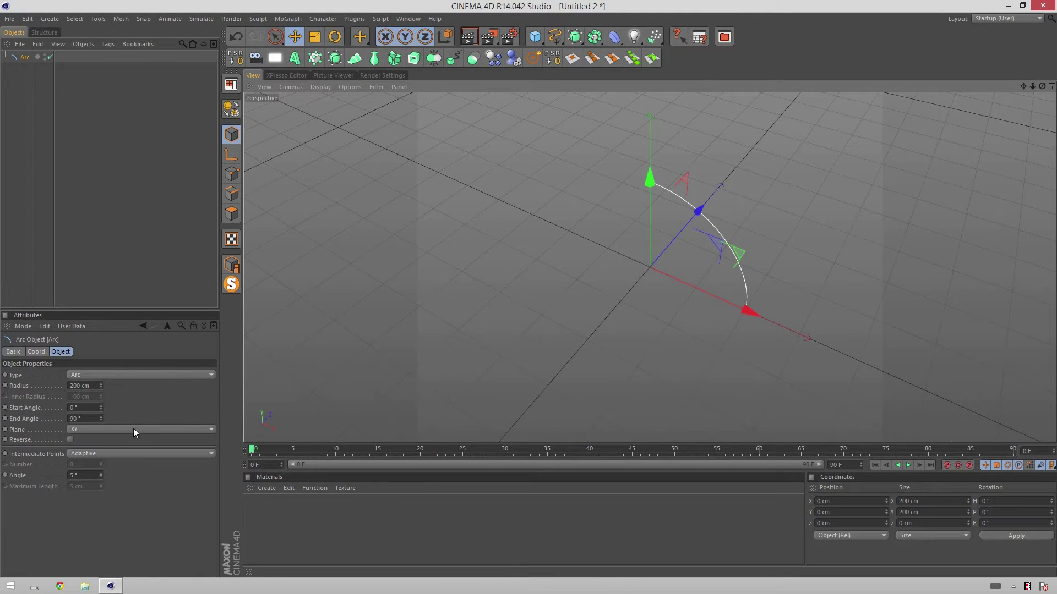
click(132, 438)
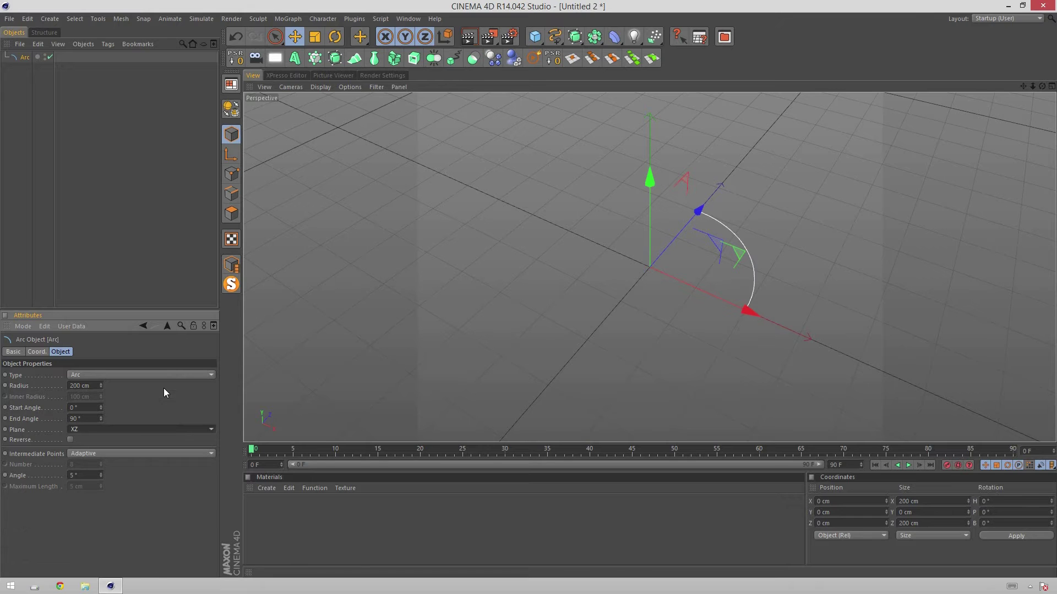
key(alt+Num_Lock)
click(809, 320)
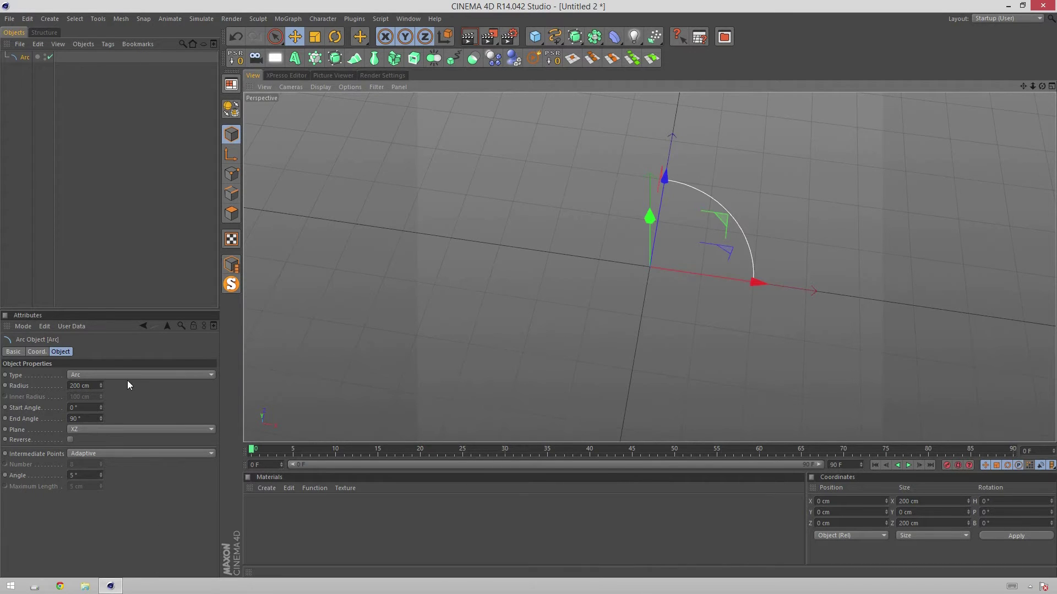
Change the arc's type from Arc to a closed Segment shape.
click(159, 386)
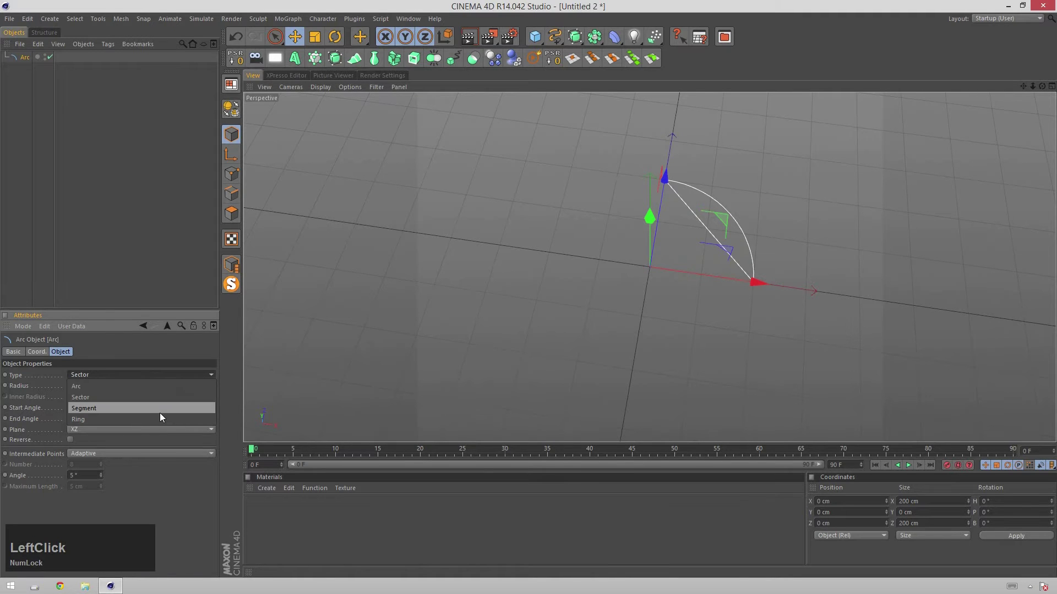
click(759, 192)
click(794, 316)
click(28, 58)
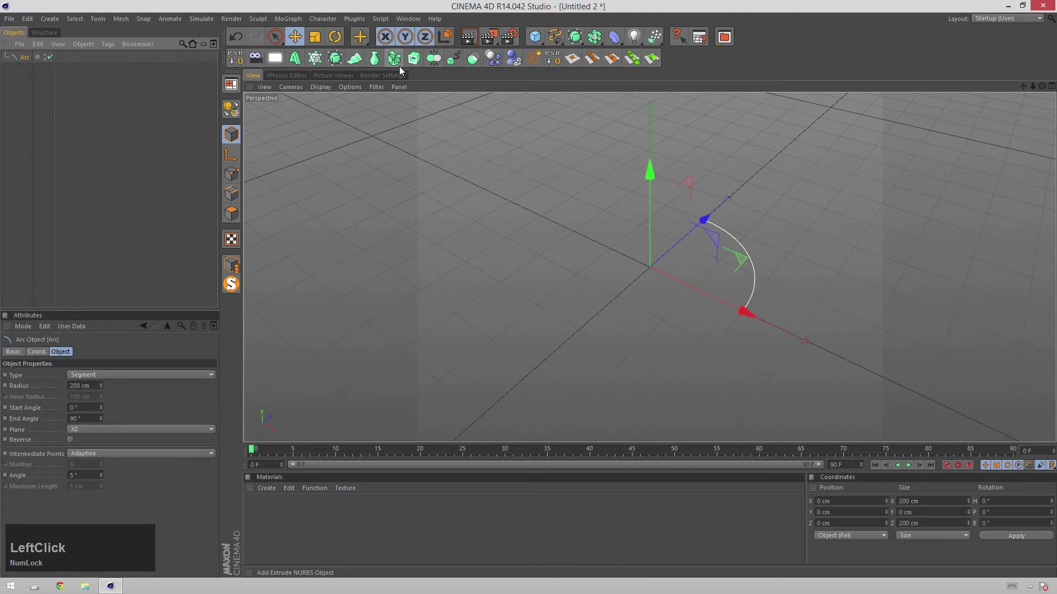
Add an Extrude NURBS generator via command search and parent the Arc under it.
click(417, 63)
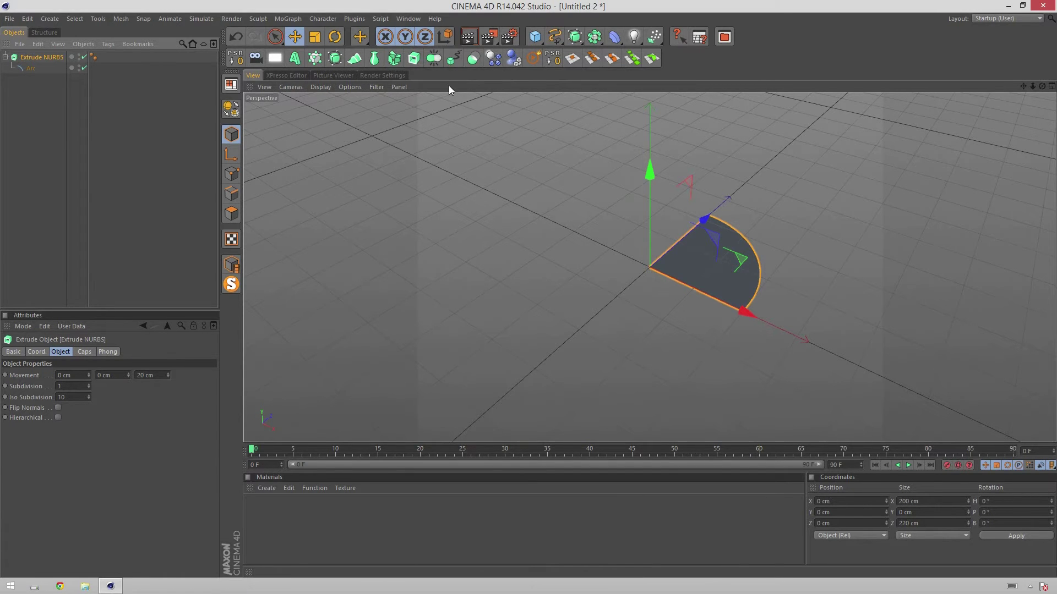
key(shift+c)
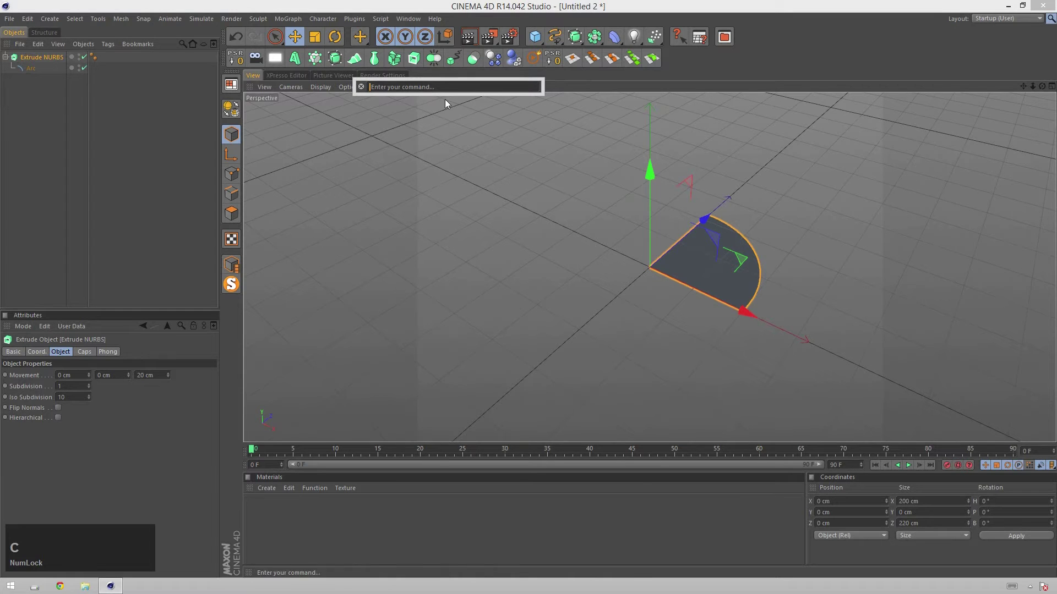
text(c)
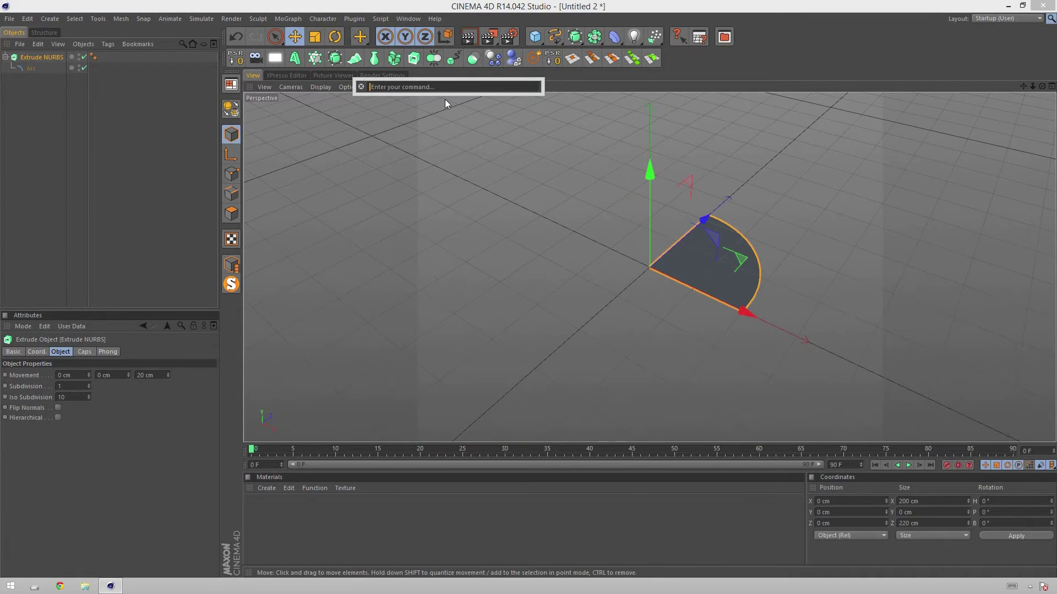
text(xtrude)
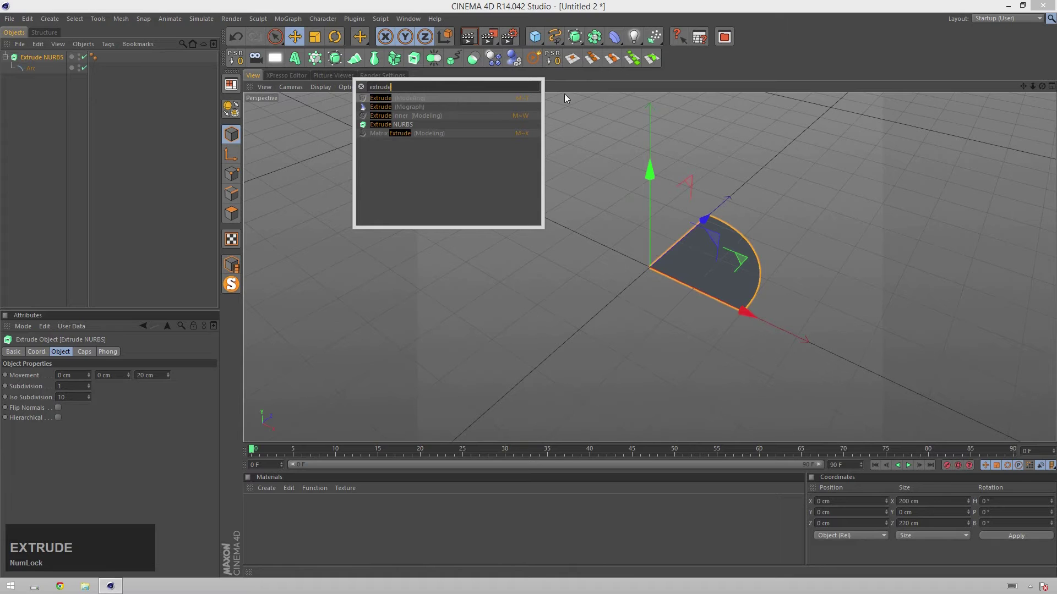
click(540, 290)
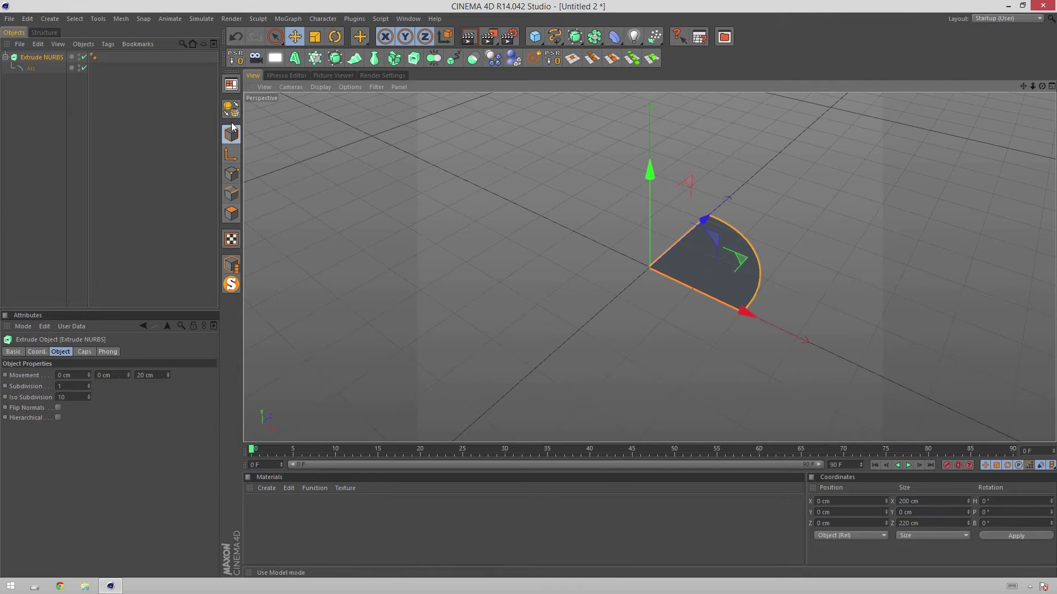
Orbit around the new quarter-disc slice and select the Arc to view its settings.
key(alt+Num_Lock)
click(793, 258)
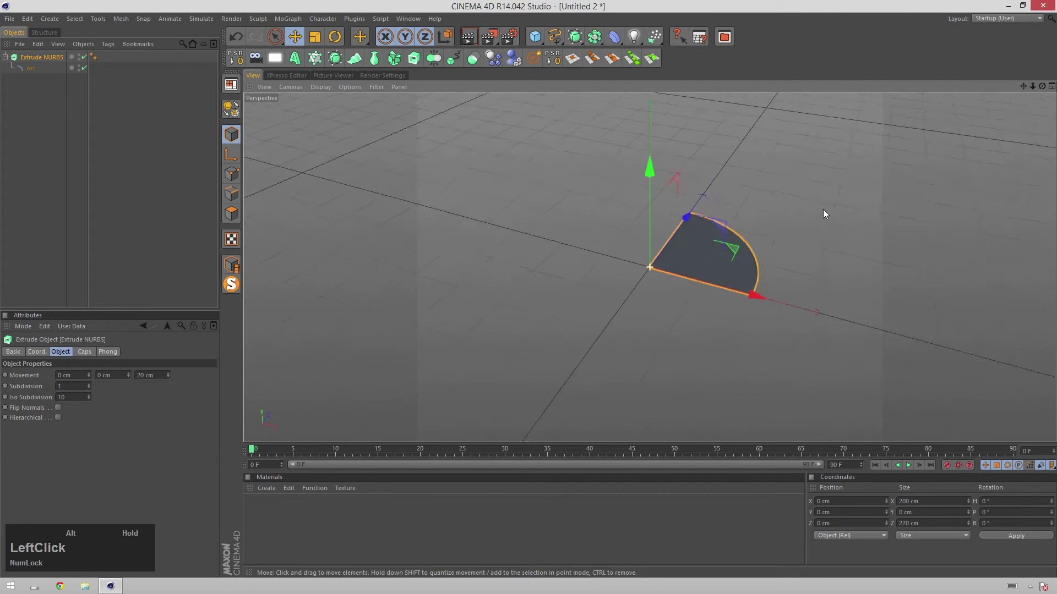
click(795, 247)
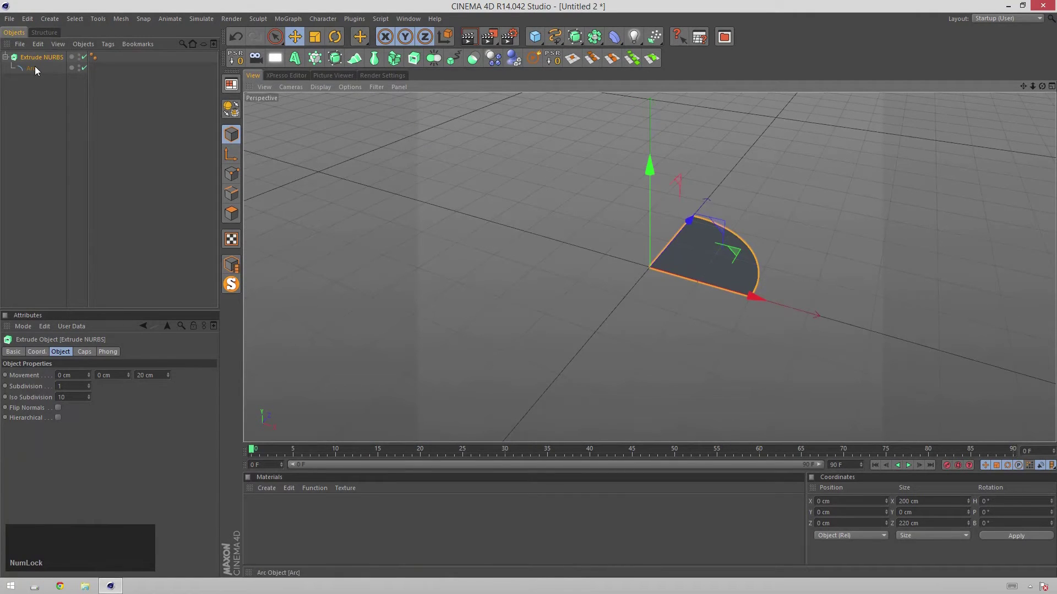
click(38, 70)
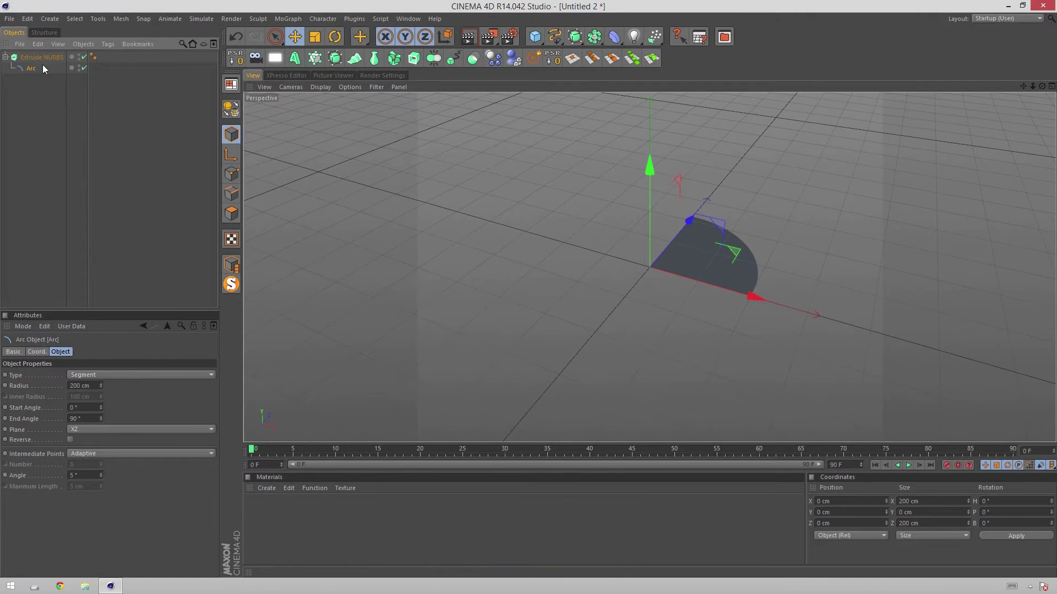
Set the Extrude NURBS movement to 0 depth and 20 cm along Y for slice thickness.
click(47, 63)
key(KP_0)
key(KP_Enter)
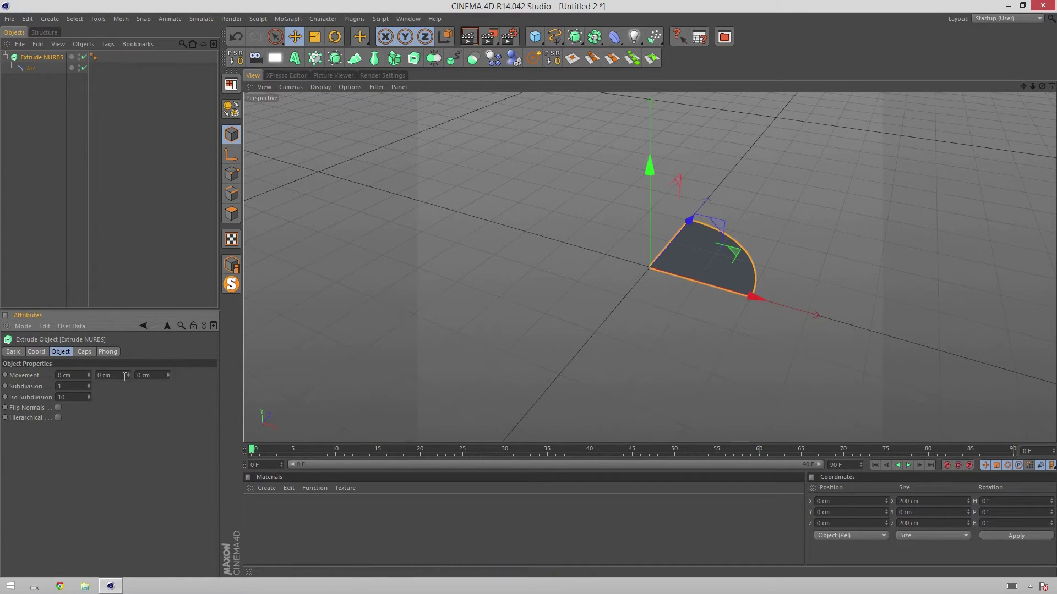
click(132, 382)
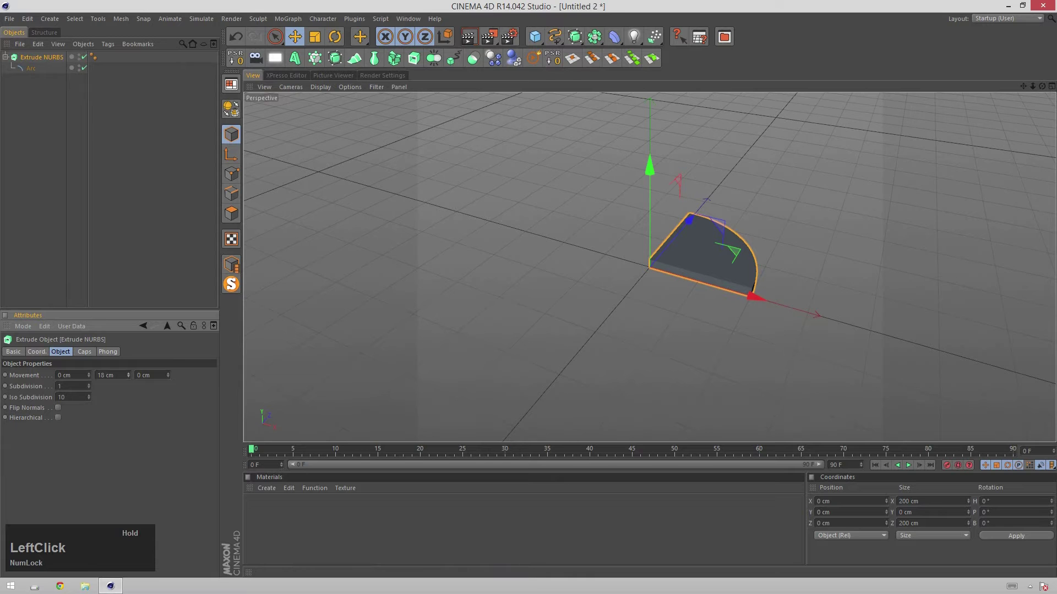
key(KP_2)
key(KP_Enter)
scroll(up, 3)
Give both caps a Fillet Cap with 2 steps and 1 cm radius, with Constrain enabled.
click(756, 225)
click(89, 354)
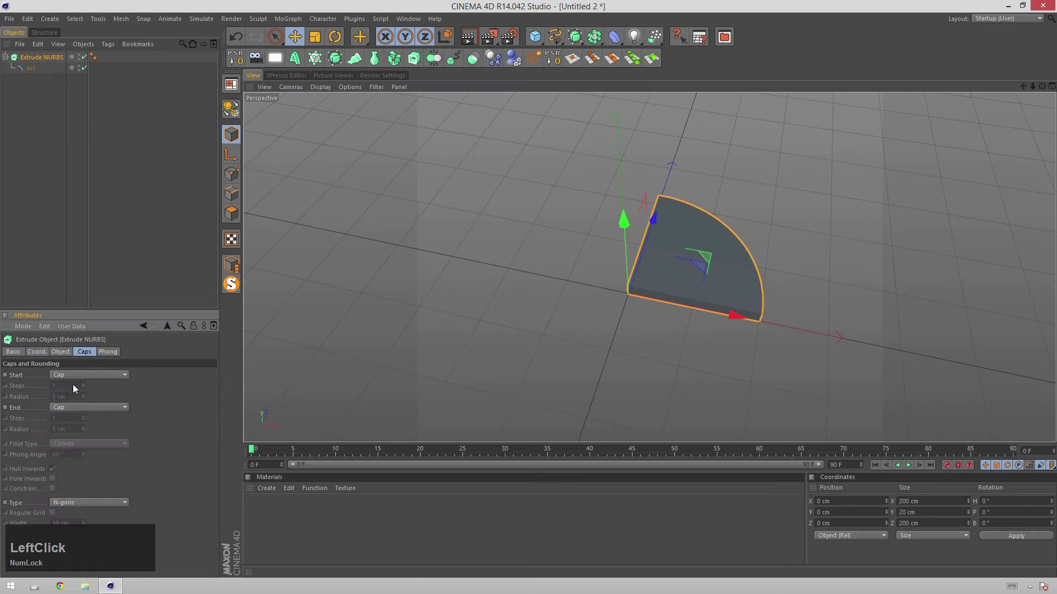
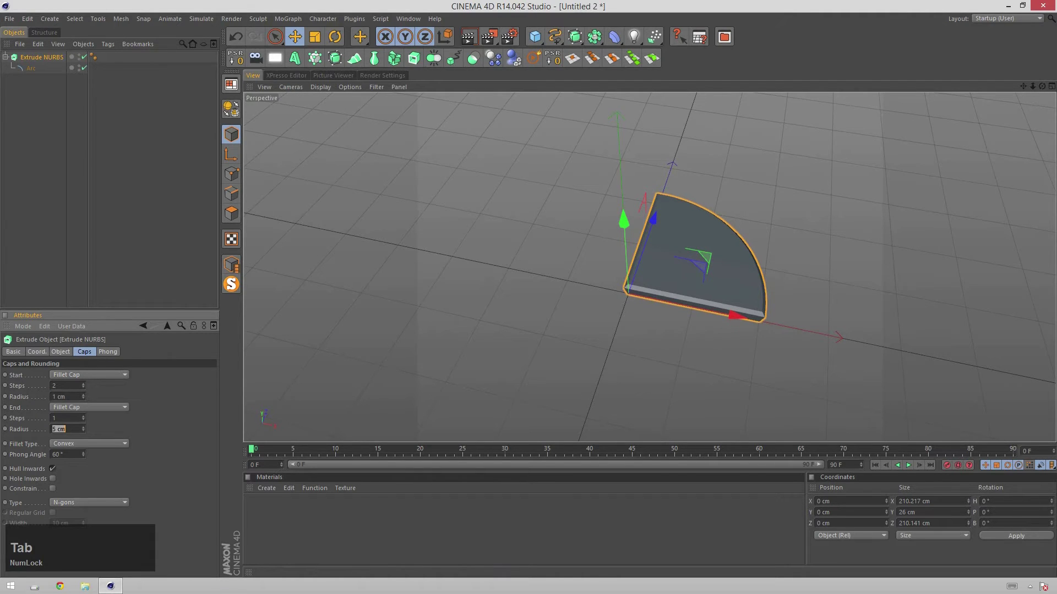
key(shift+Tab)
key(KP_2)
key(KP_1)
key(KP_Enter)
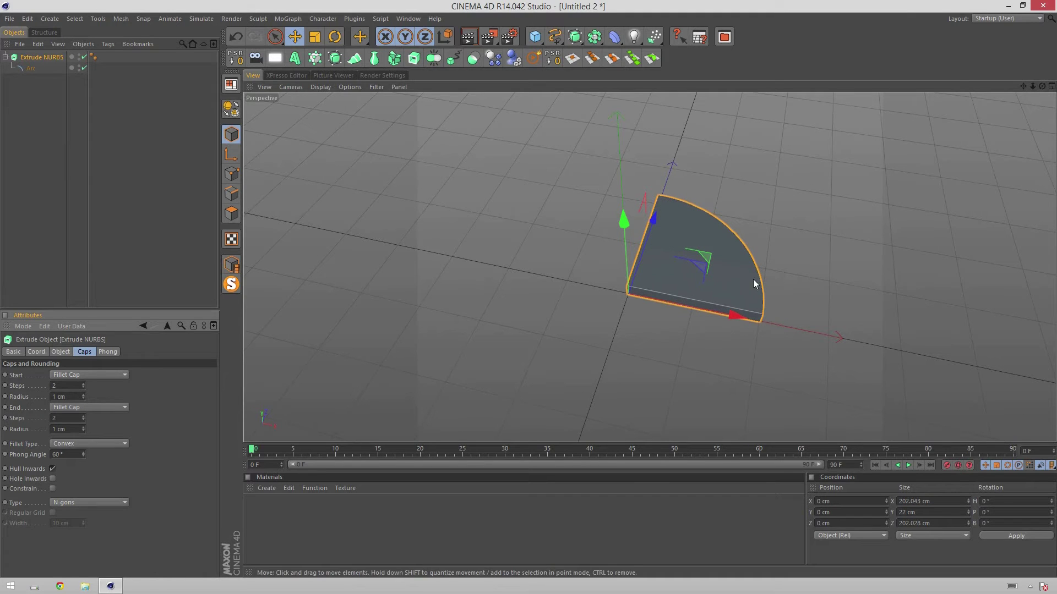
click(59, 492)
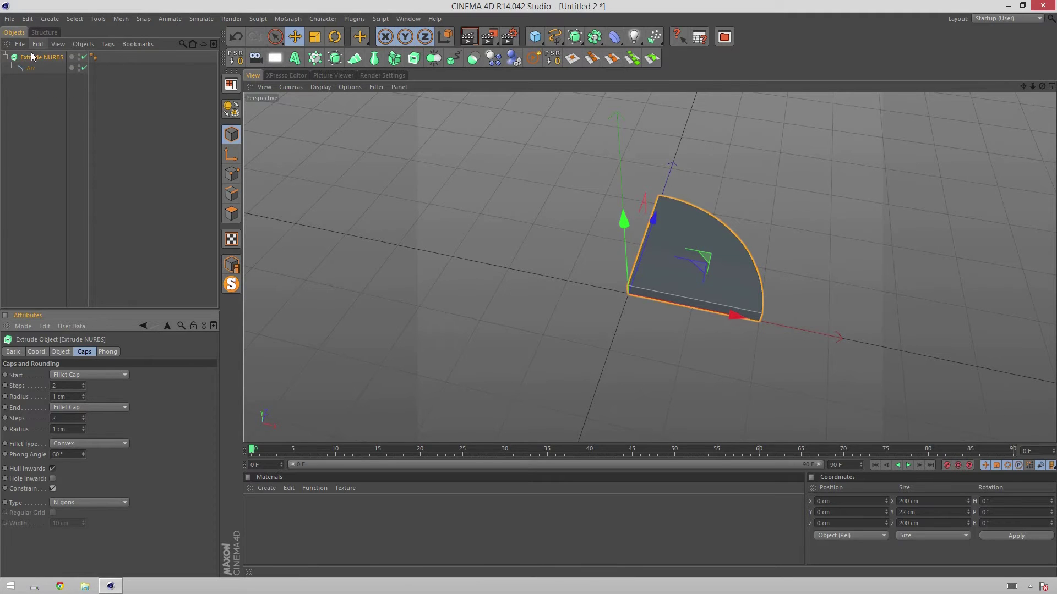
Group the Extrude NURBS under a Null named 'Pie Chart' and unfold the group.
key(alt+Num_Lock)
key(alt+g)
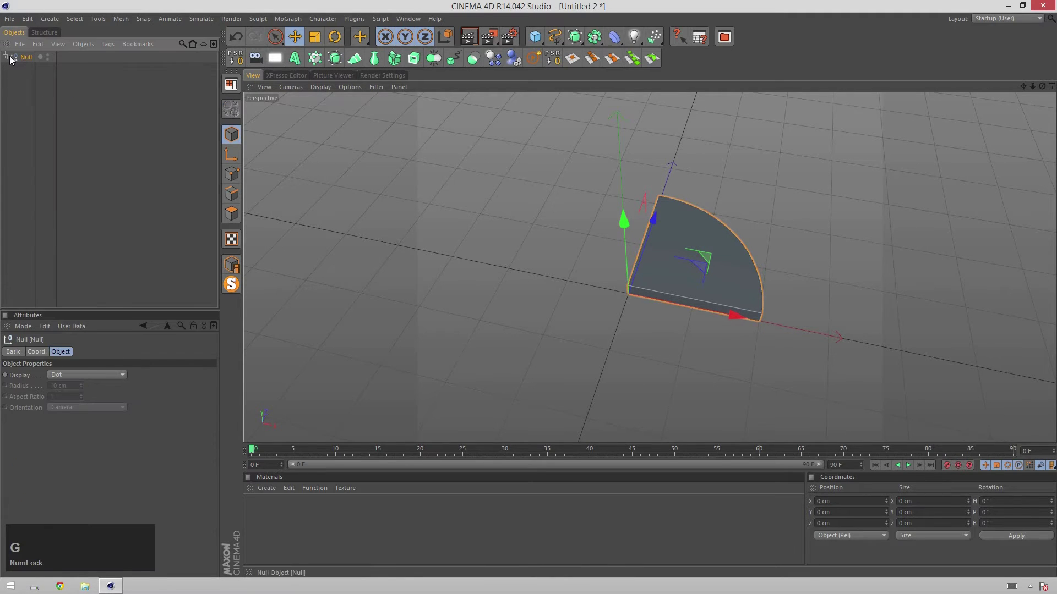
click(26, 63)
key(Return)
text(pie)
key(space)
text(chart)
key(Return)
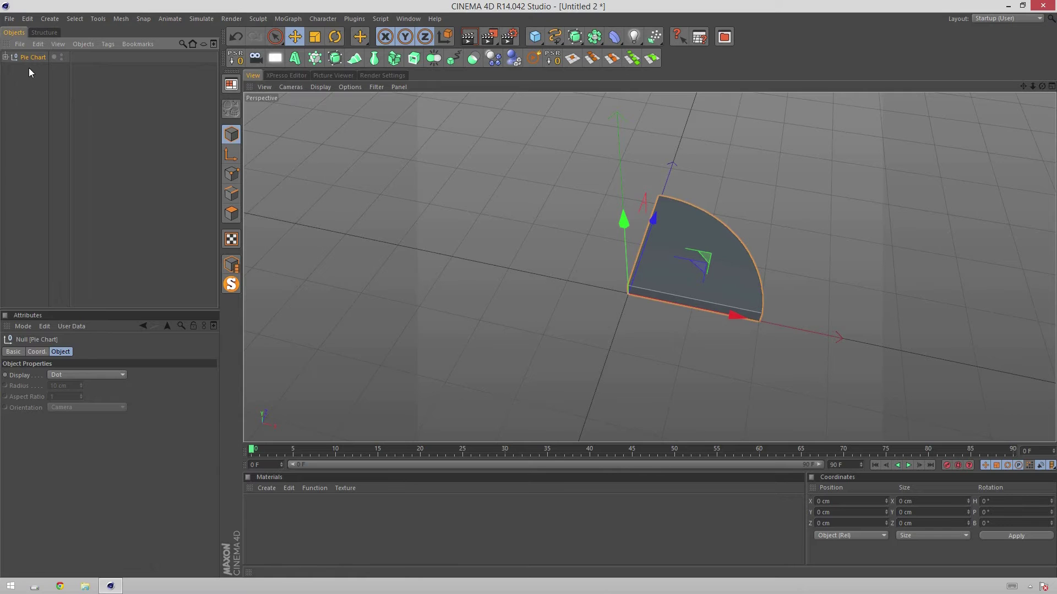
click(7, 62)
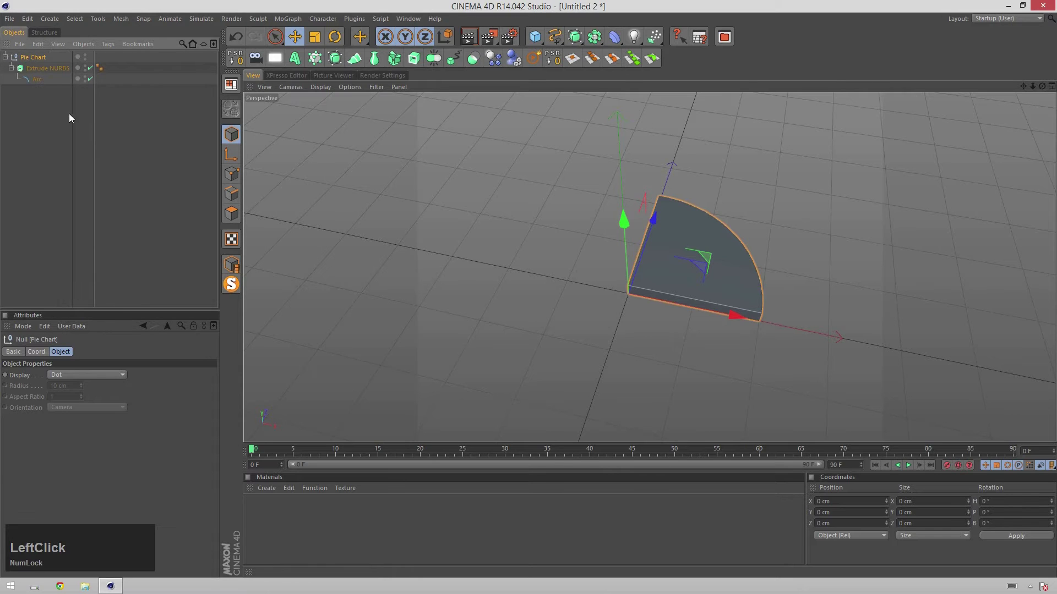
Add an XPresso tag to the Arc and open its empty node graph in the XPresso Editor.
right_click(37, 82)
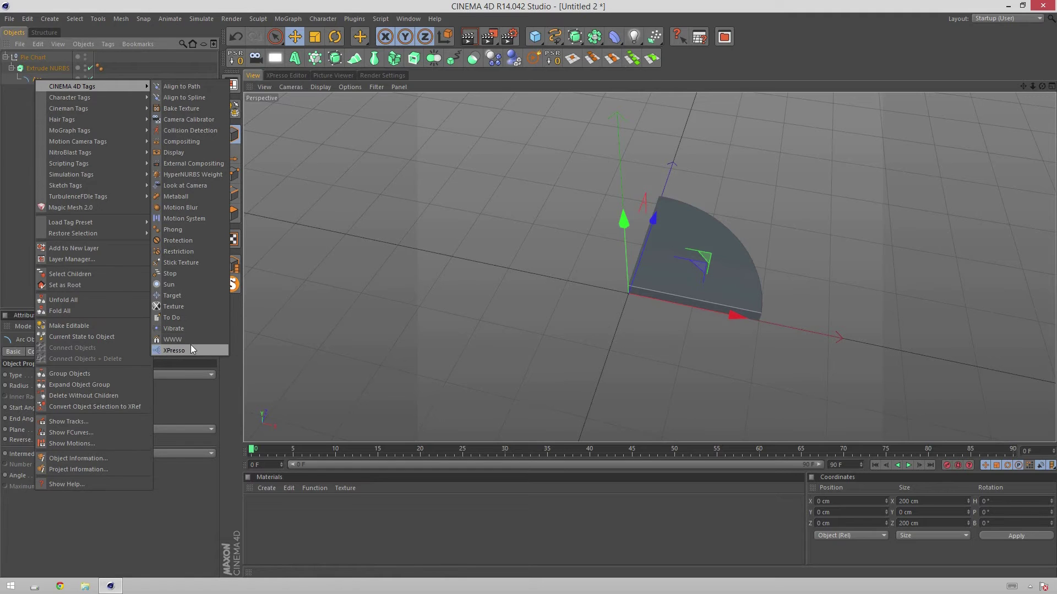
click(202, 354)
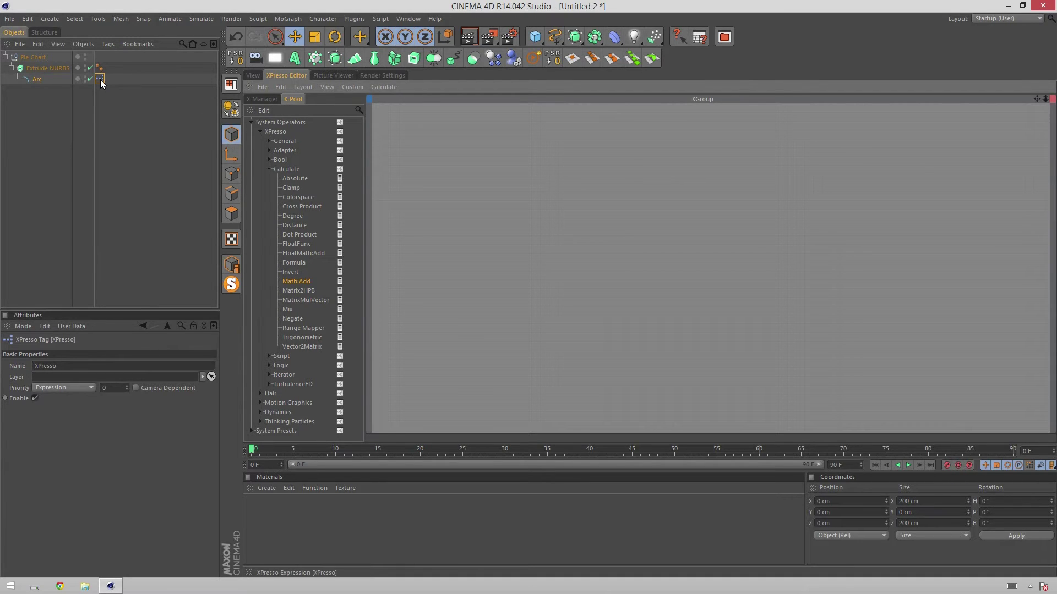
click(103, 83)
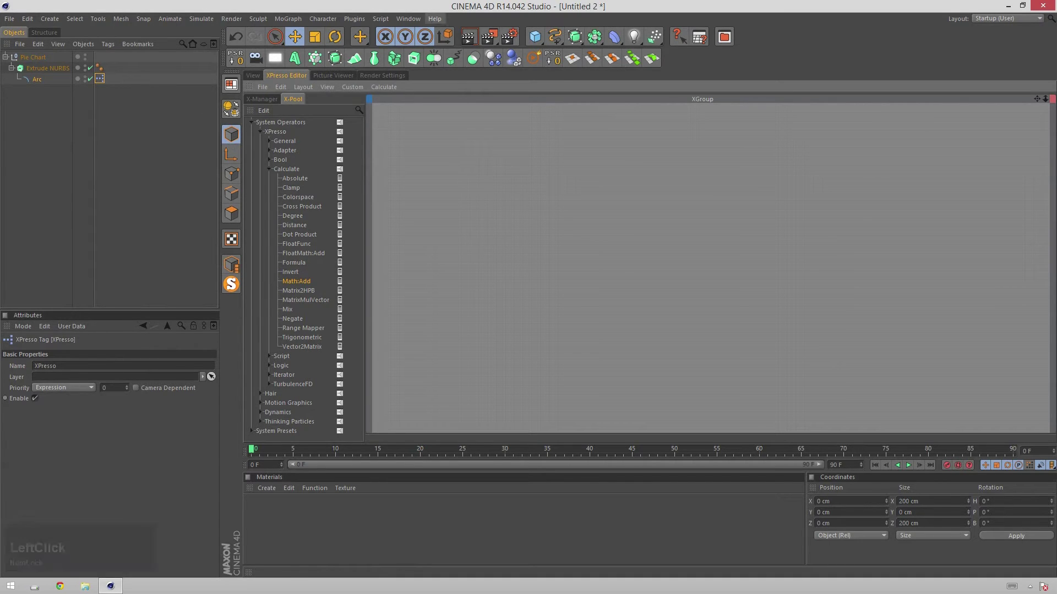
click(17, 70)
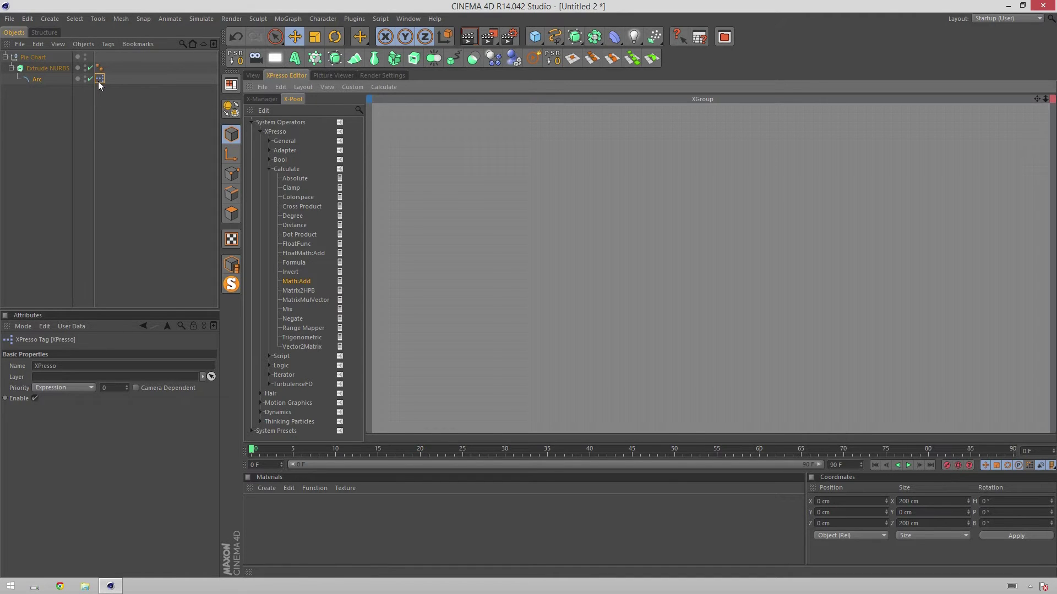
Drag the Arc into the XPresso graph as an object node and show its parameters.
click(38, 85)
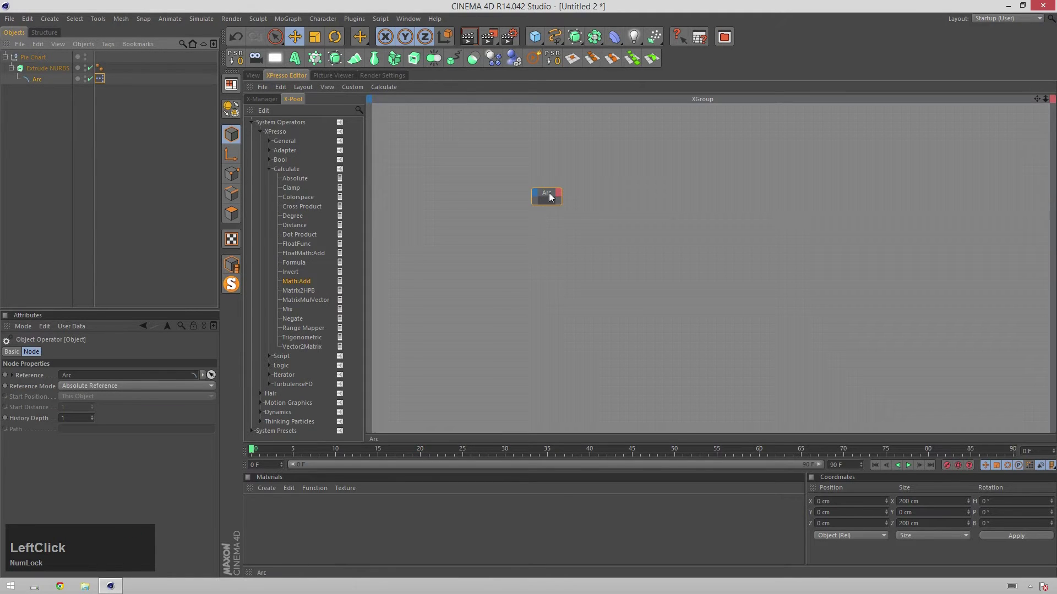
click(40, 81)
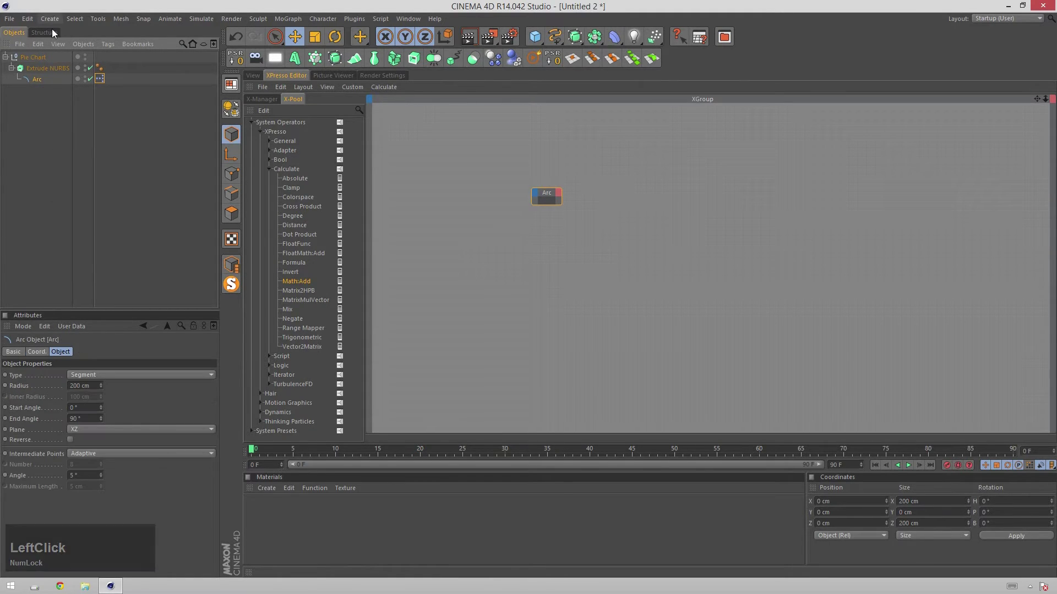
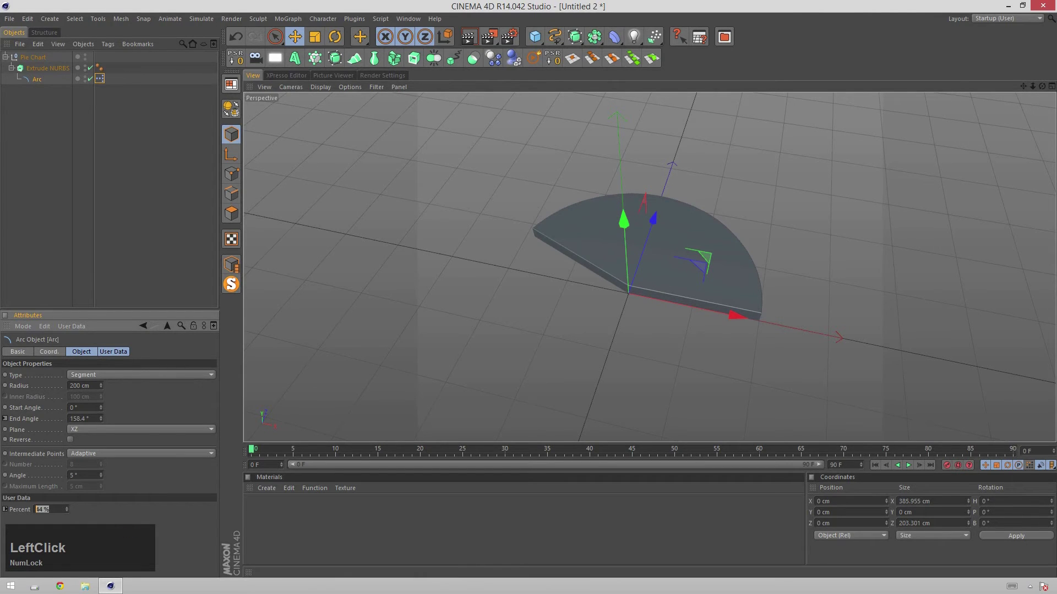
Raise Percent to 50 for a half-circle, then adjust it again to watch End Angle follow.
key(KP_5)
key(KP_Enter)
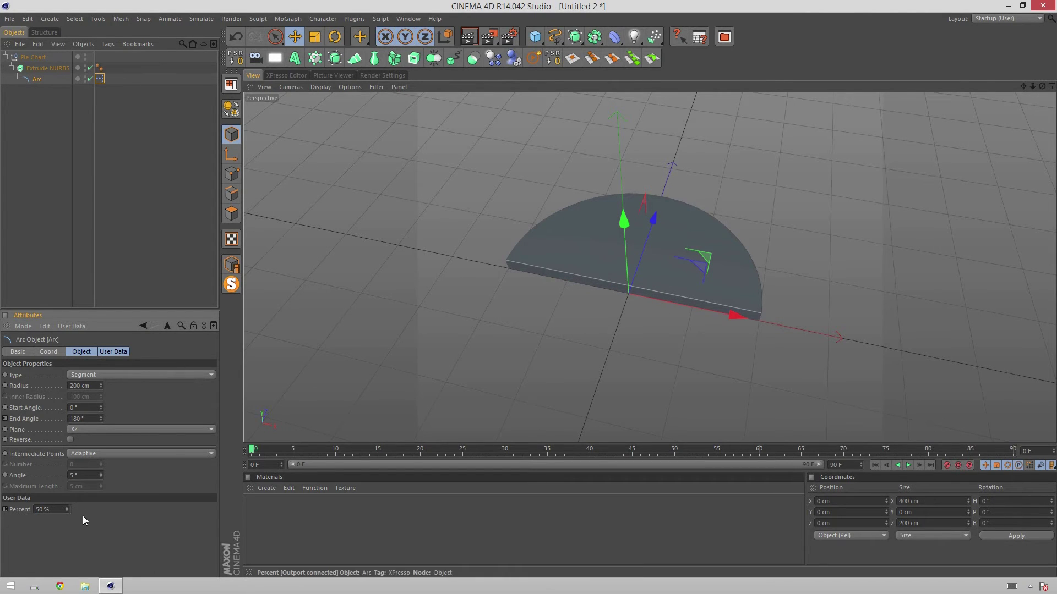
click(71, 516)
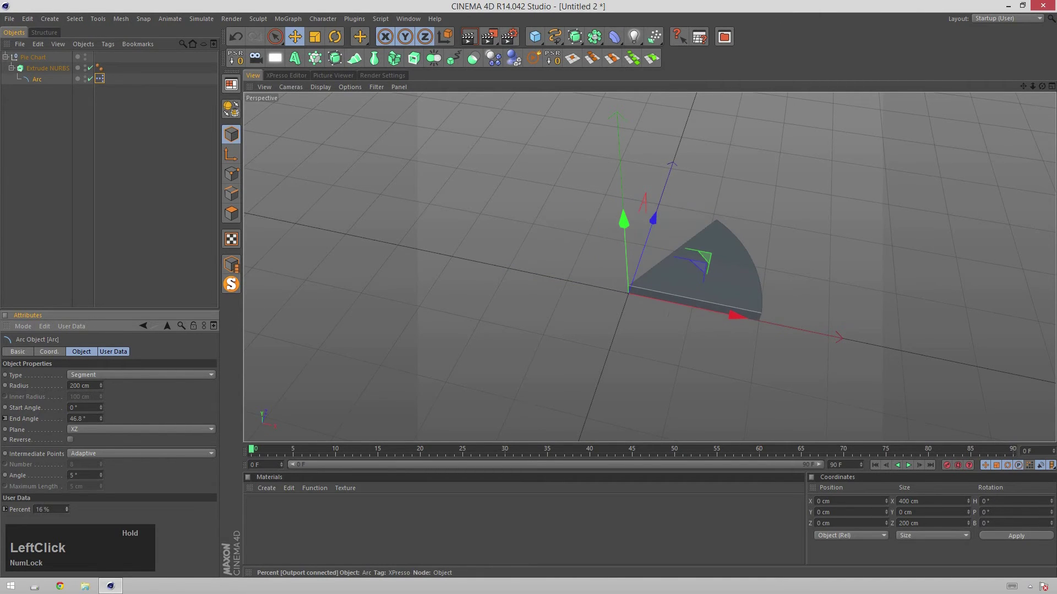
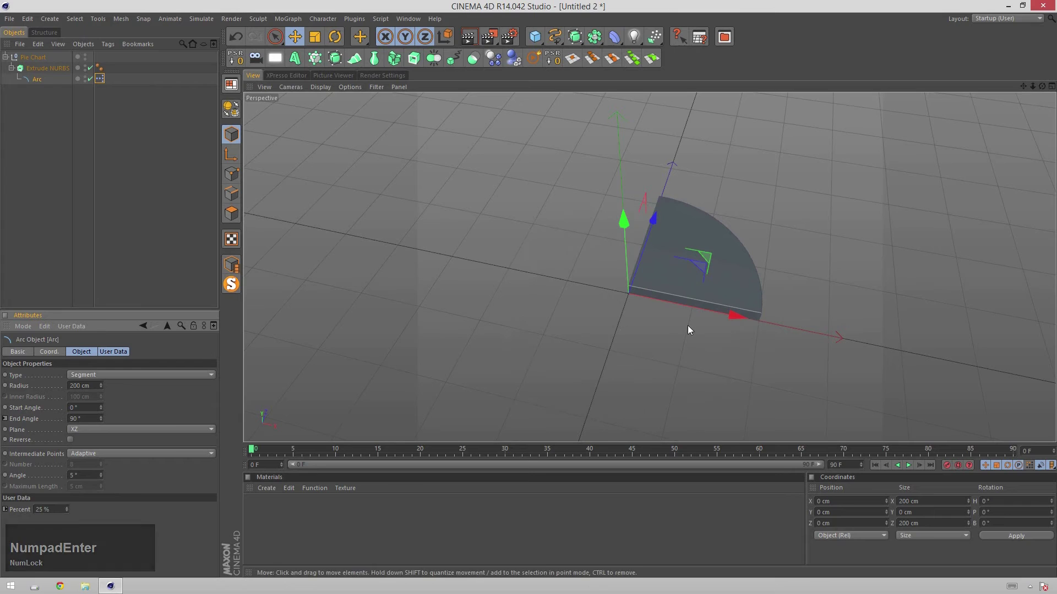
Ctrl-drag the Extrude NURBS in the Object Manager to duplicate the slice.
right_click(927, 318)
click(856, 247)
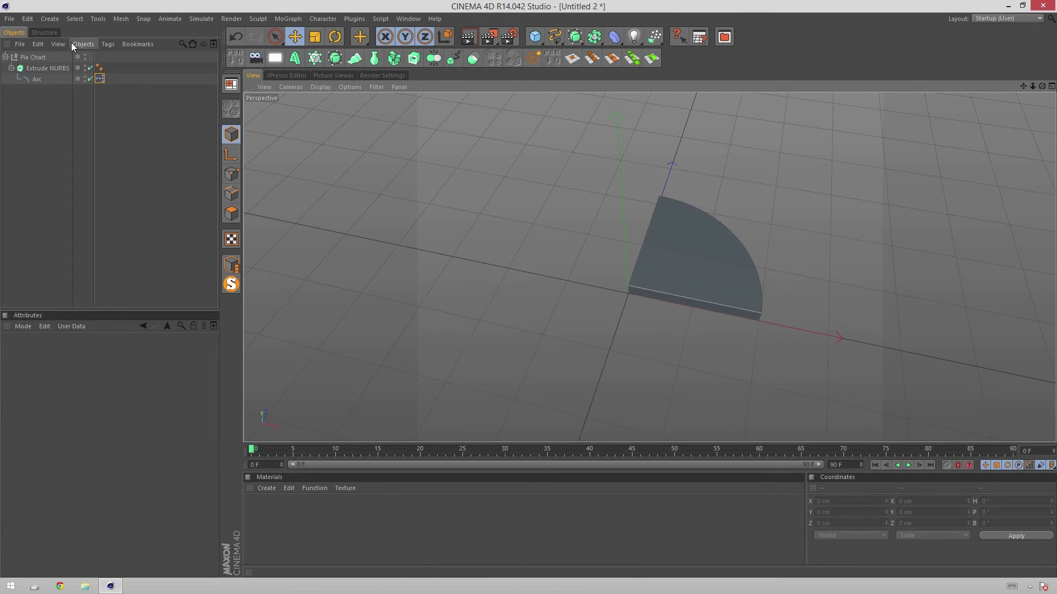
click(627, 243)
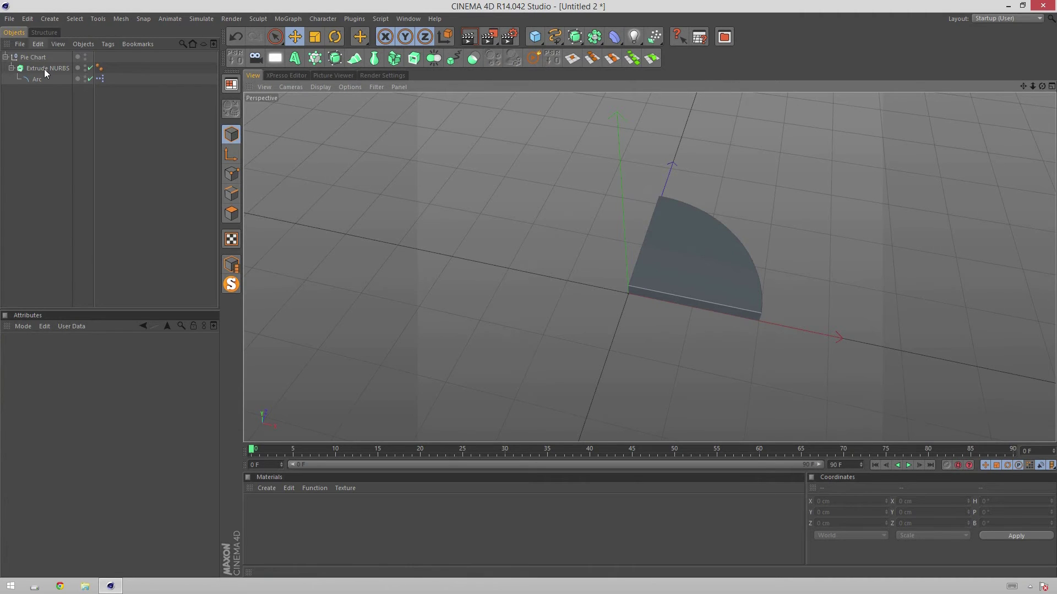
click(47, 76)
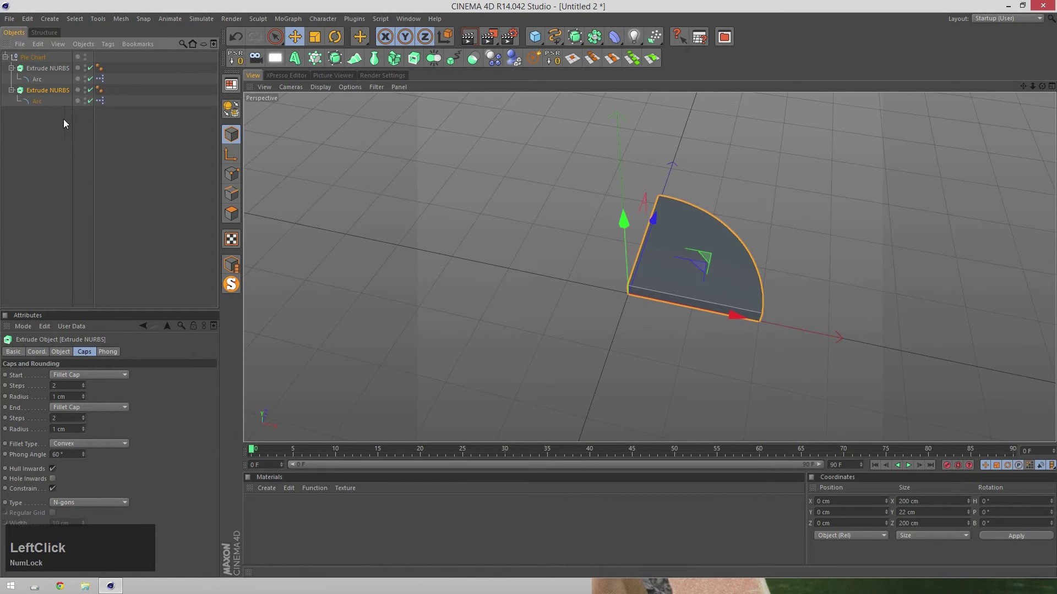
Rename the two slices to Seg1 and Seg 2, correcting typos along the way.
click(63, 82)
click(53, 70)
key(Return)
text(set)
key(BackSpace)
text(g1)
key(Return)
key(Down)
key(Return)
text(sedg)
key(BackSpace)
key(g)
key(2)
key(Return)
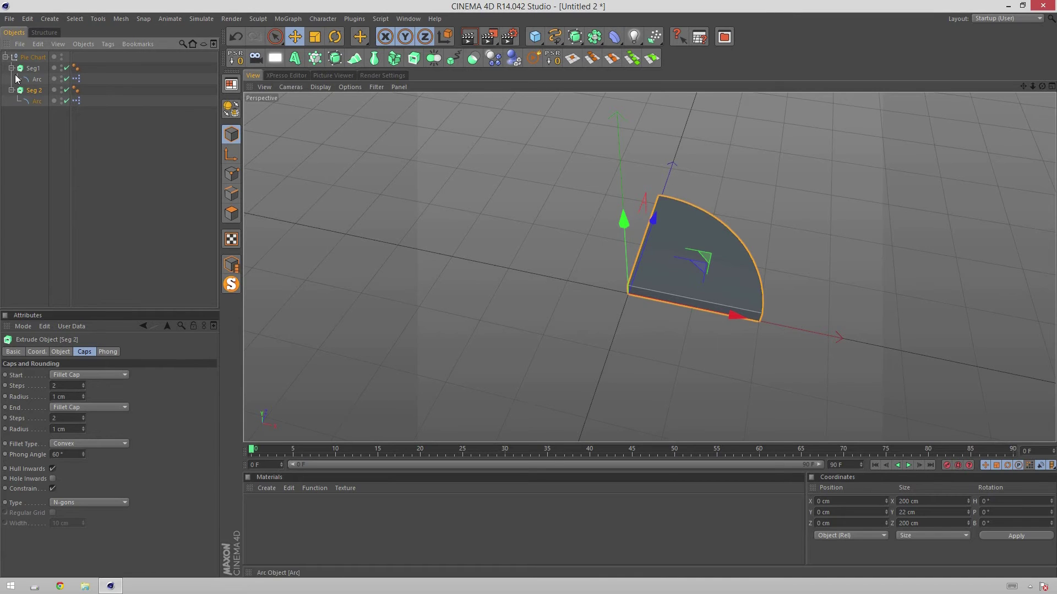
Fix the first slice's name spacing so it reads 'Seg 1'.
click(38, 74)
key(Return)
key(Right)
key(Left)
key(space)
key(Return)
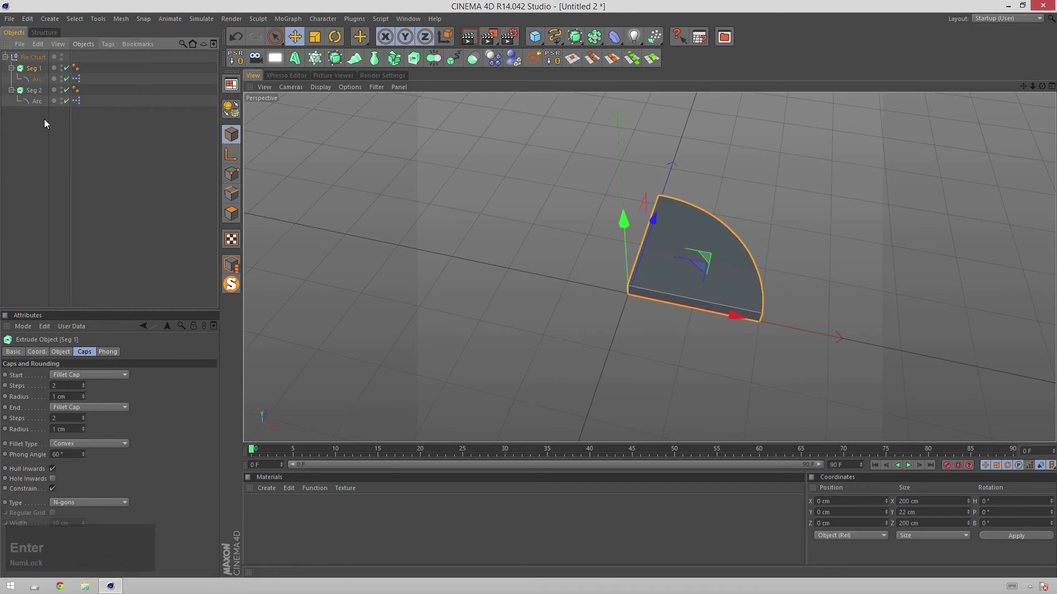
Open Seg 2's Arc XPresso graph and drag its node chain toward the right.
click(29, 100)
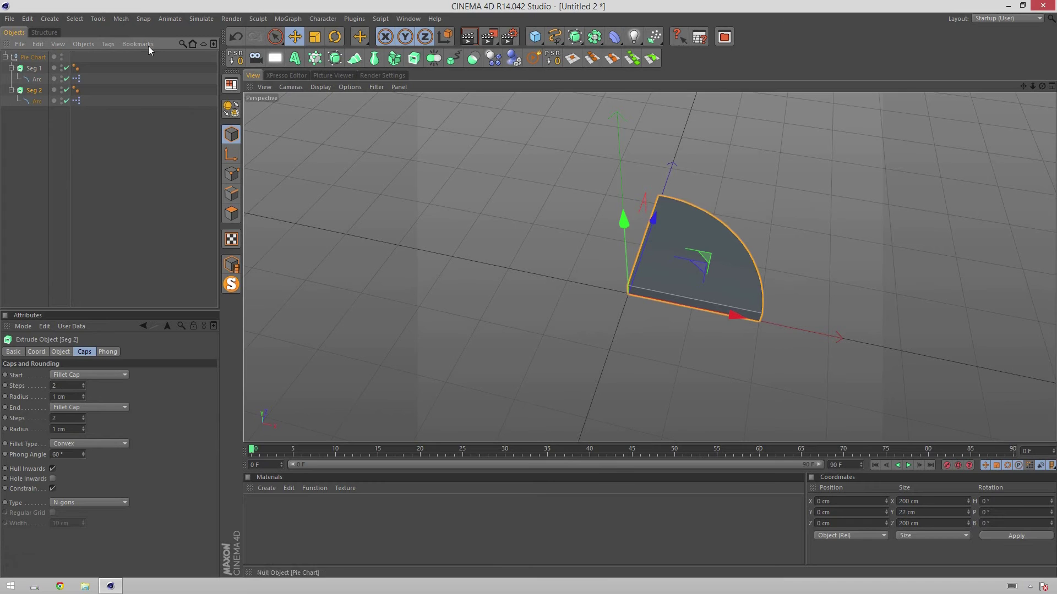
click(81, 106)
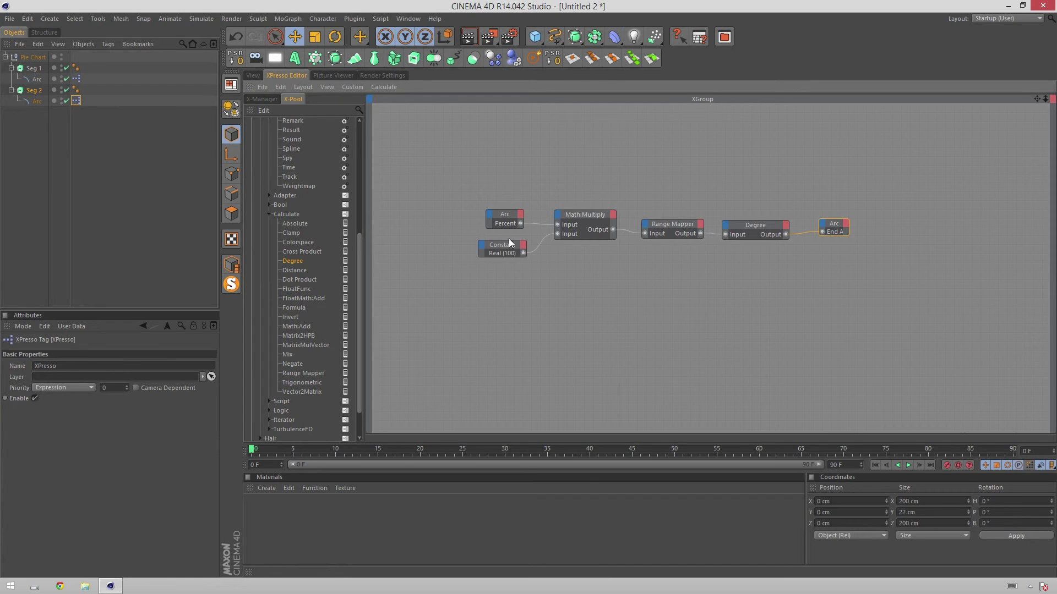
click(519, 252)
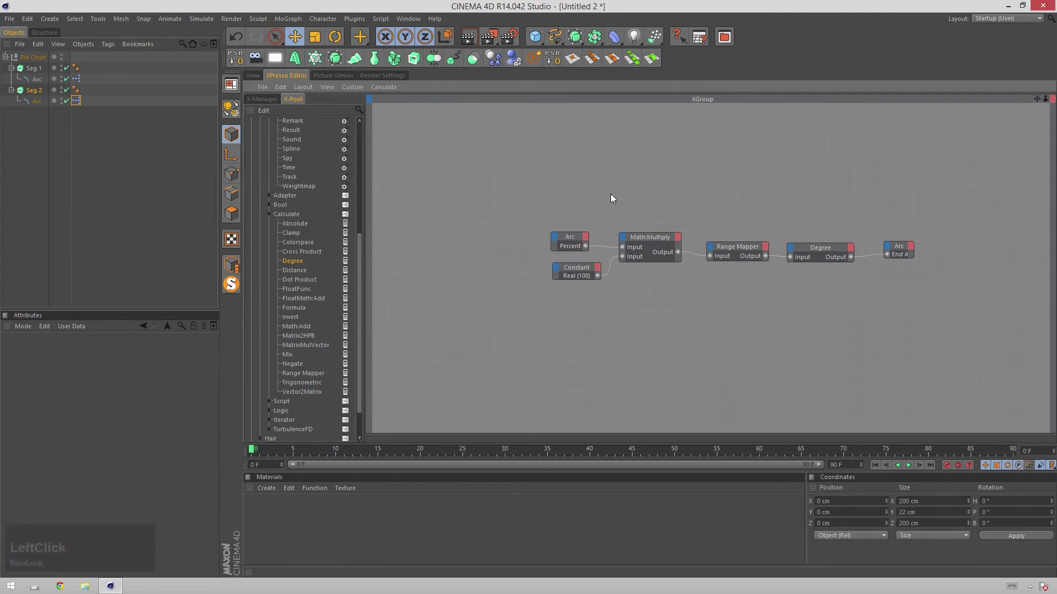
click(589, 278)
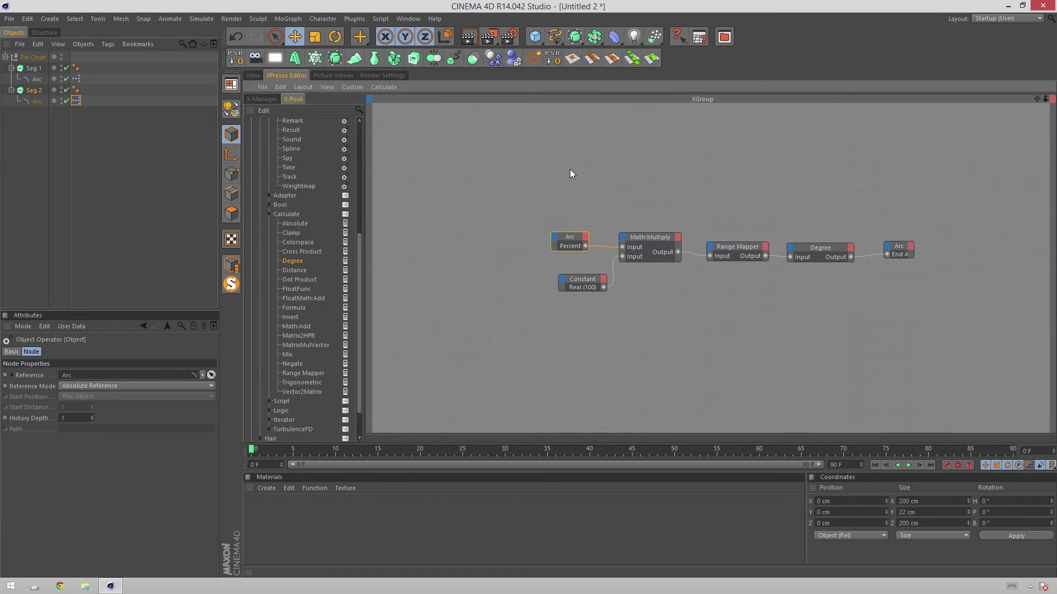
click(728, 255)
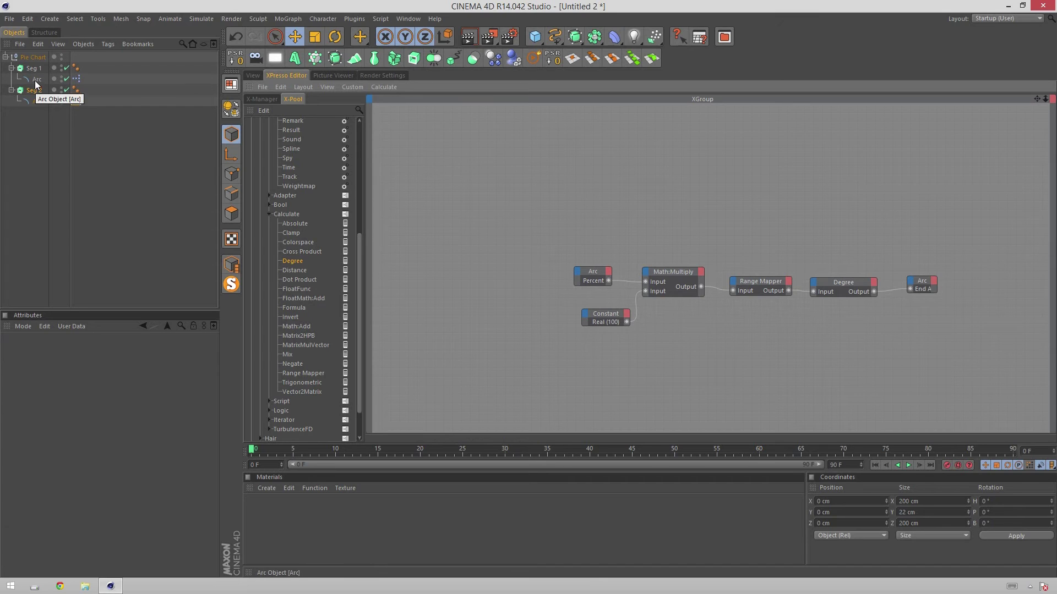
Drag the first slice's arc into the graph as a node with a relative reference path.
click(31, 109)
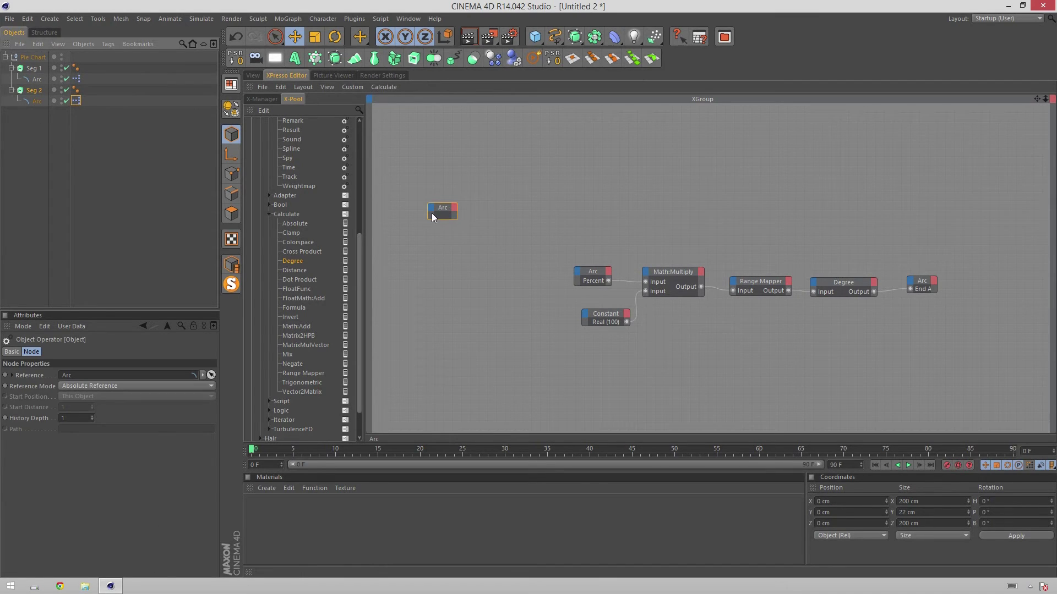
click(441, 214)
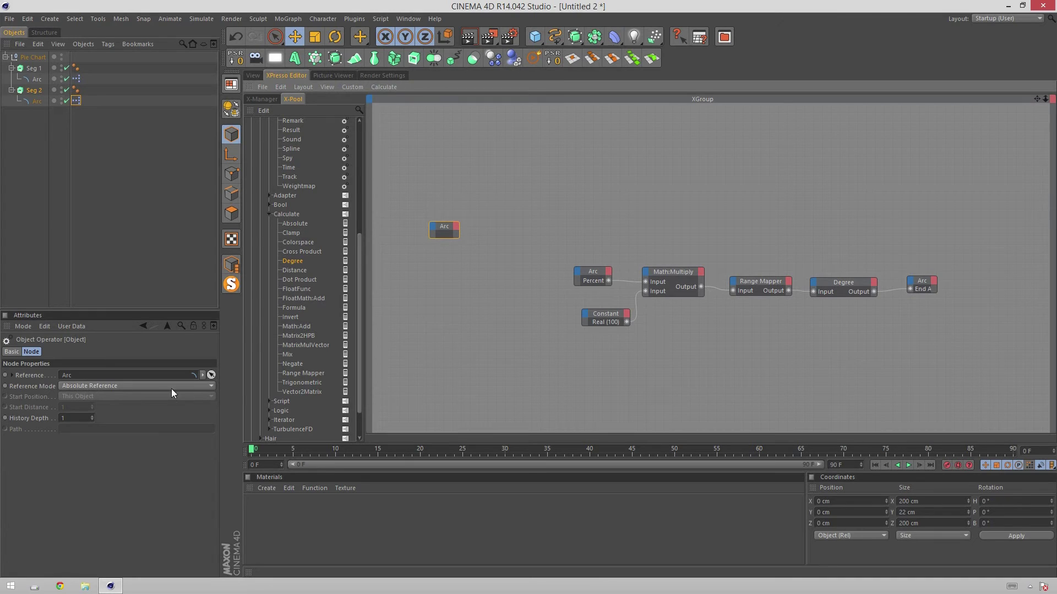
click(116, 392)
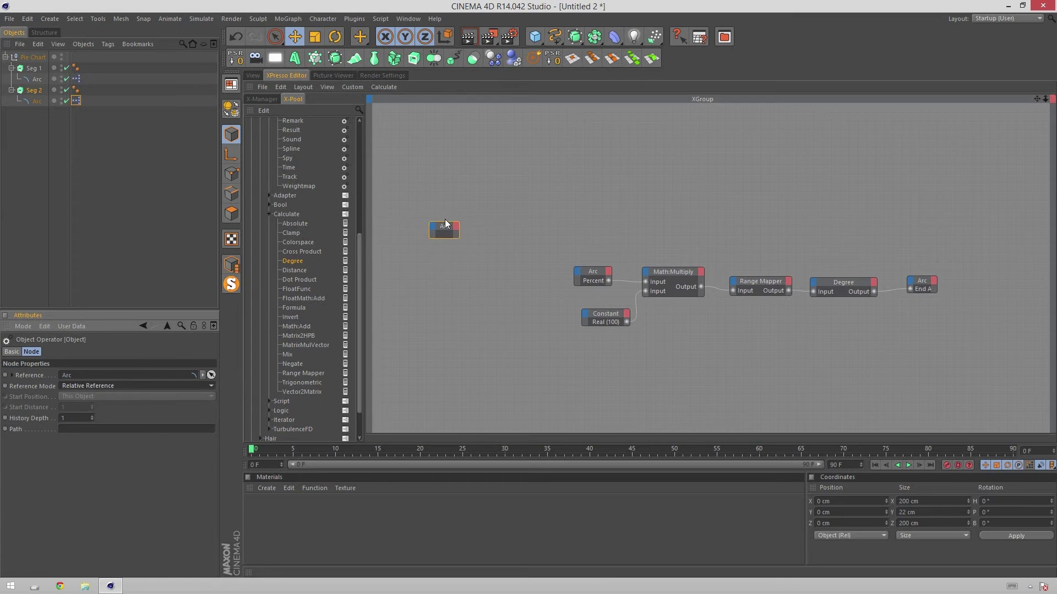
click(445, 230)
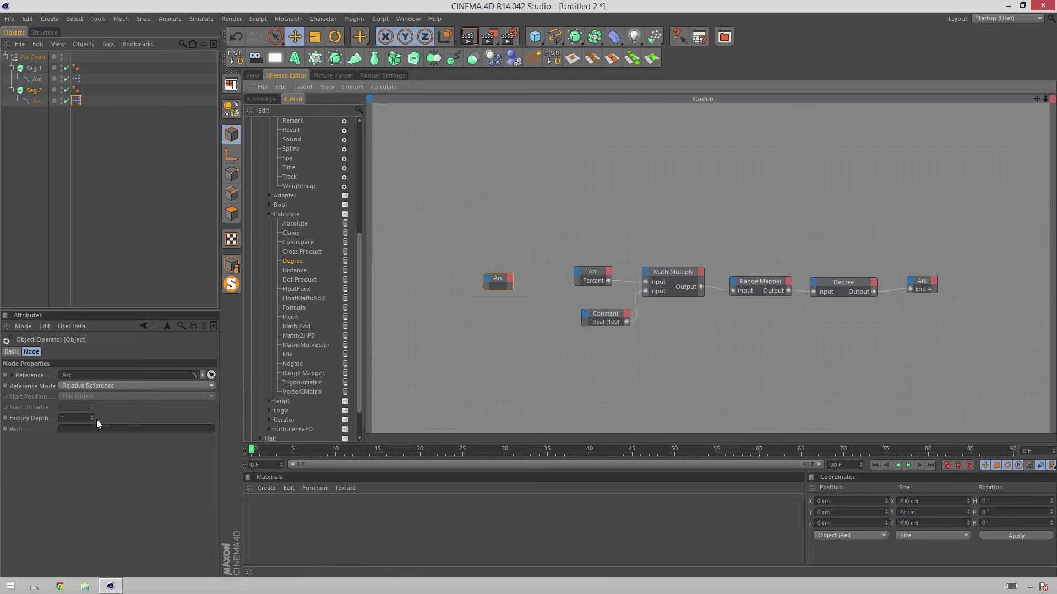
click(295, 39)
key(shift+u)
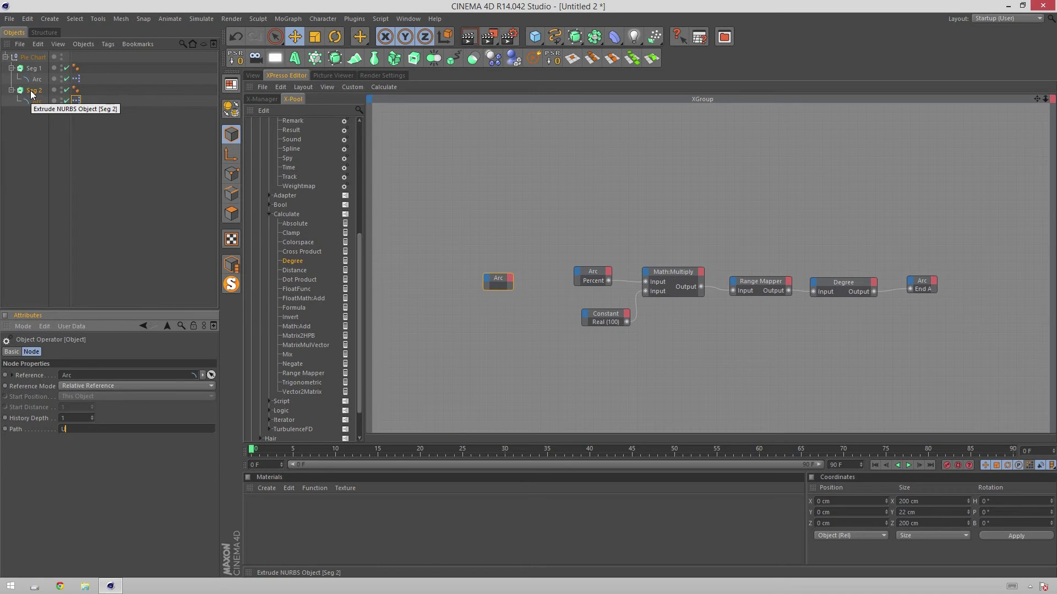
key(shift+u)
key(Up)
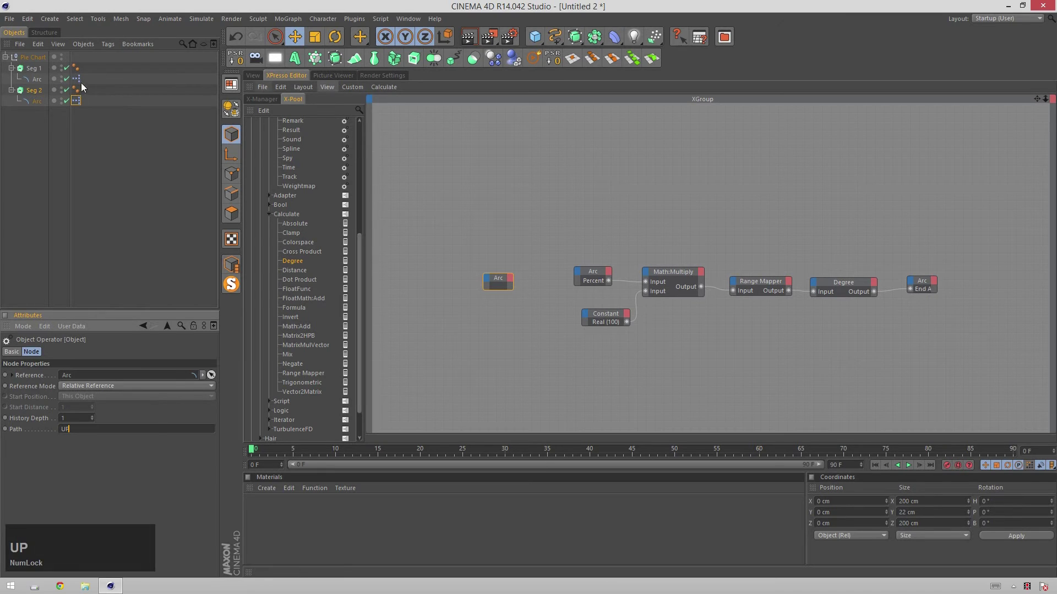
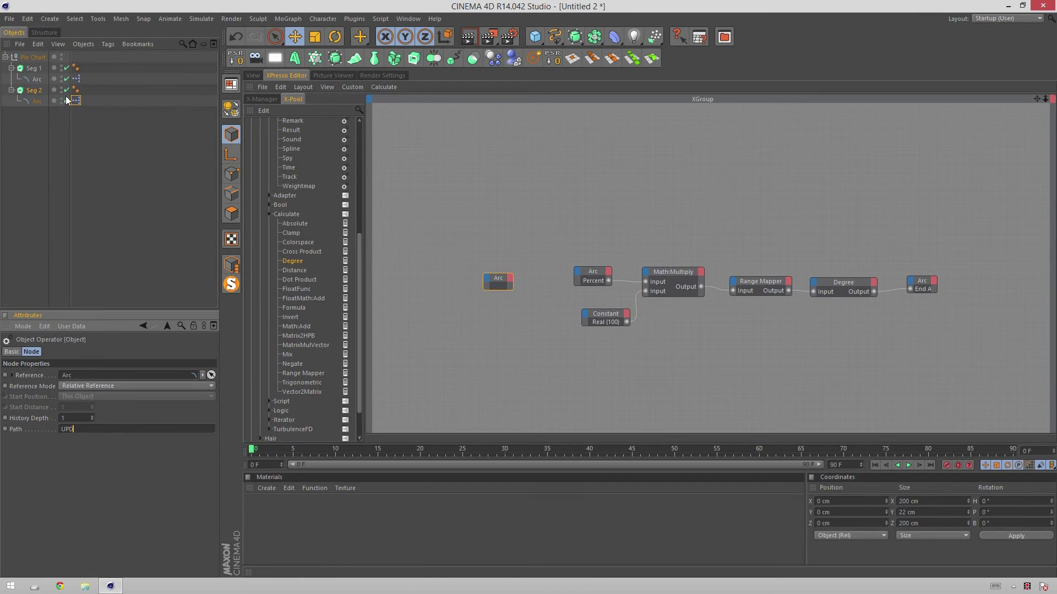
Rename the two arcs in the Object Manager to Arc 1 and Arc 2.
click(44, 86)
key(Return)
key(Right)
key(space)
key(1)
key(Return)
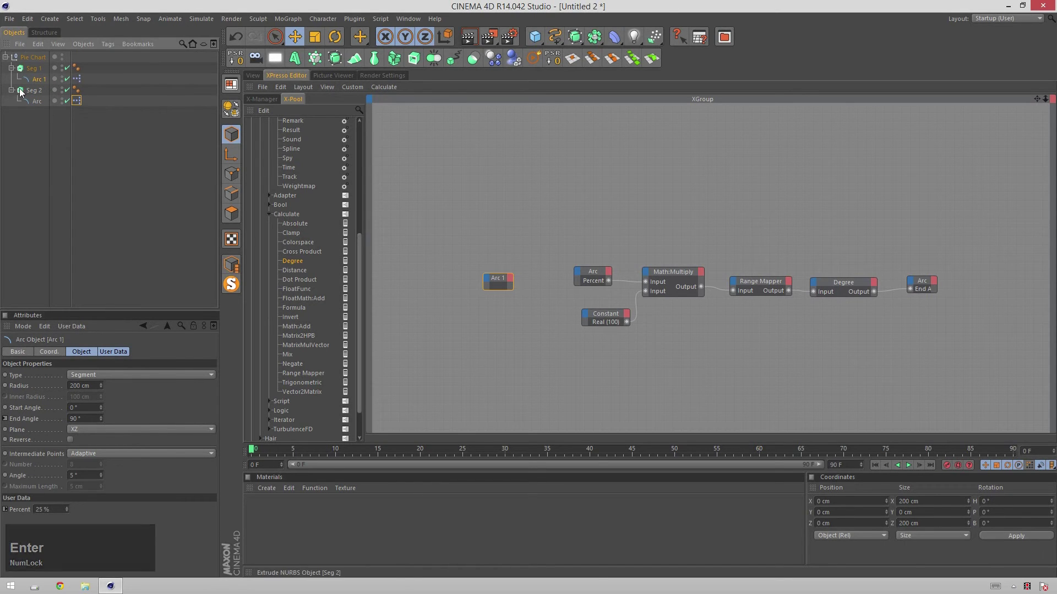
click(40, 103)
key(Return)
key(Right)
key(space)
key(2)
key(BackSpace)
key(Return)
Select the new Arc 1 node and revisit its reference path field.
click(574, 234)
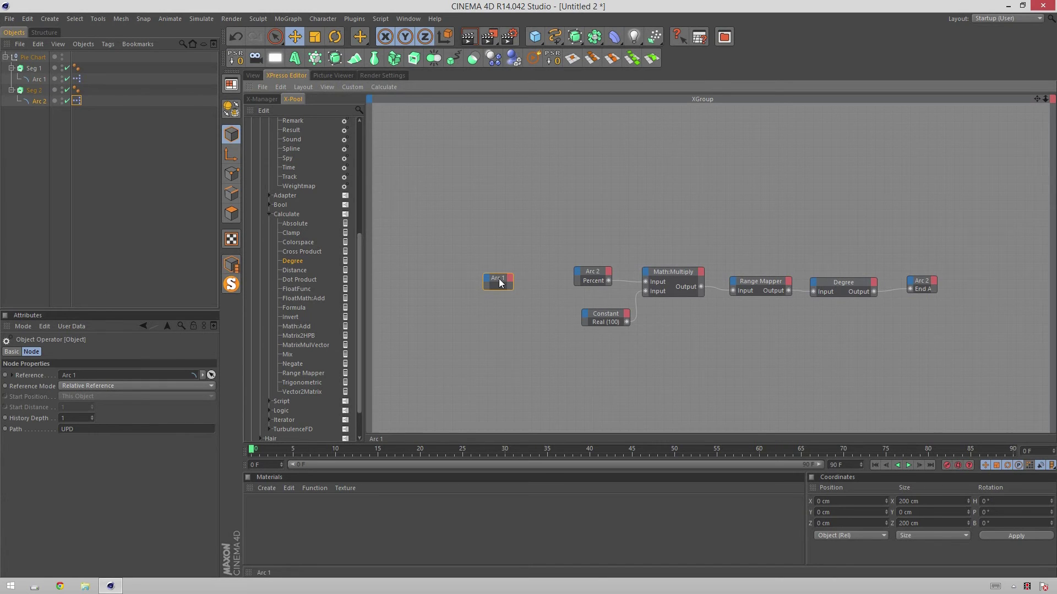
click(499, 286)
click(295, 39)
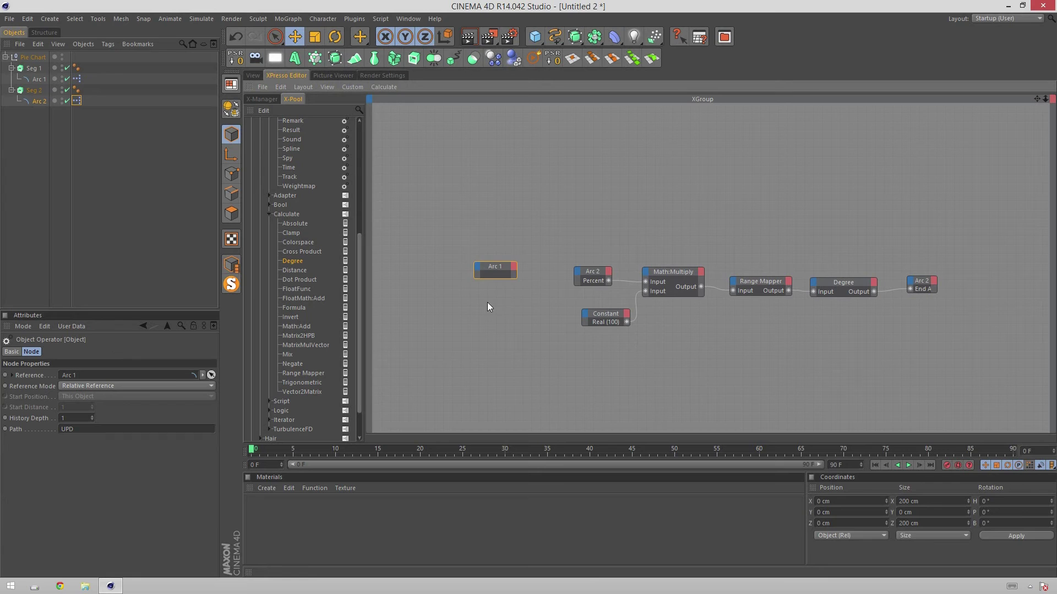
Expose End Angle and Rotation . H as outputs on the Arc 1 node.
click(583, 215)
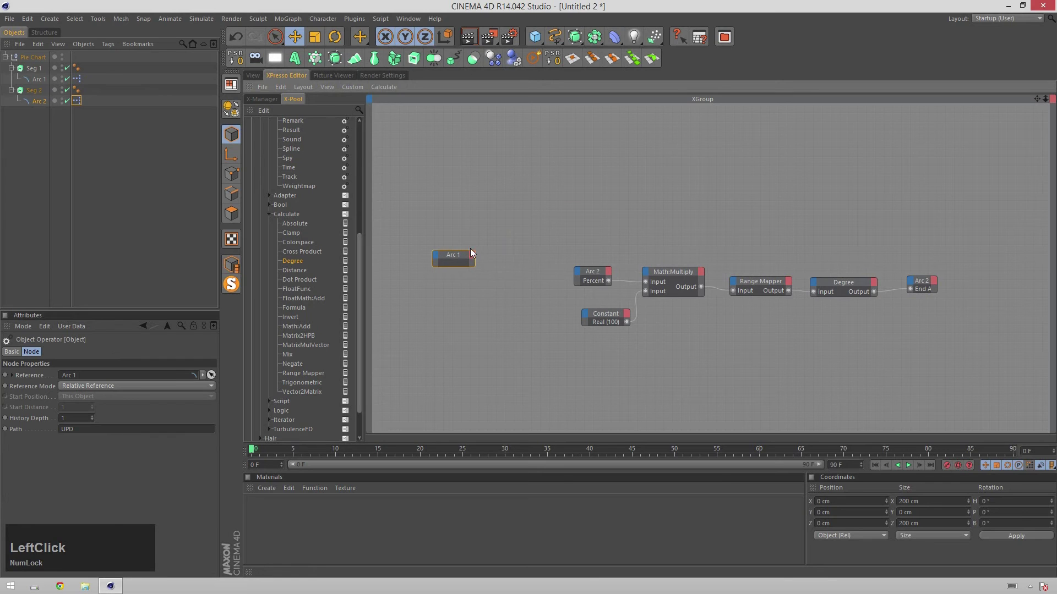
click(477, 261)
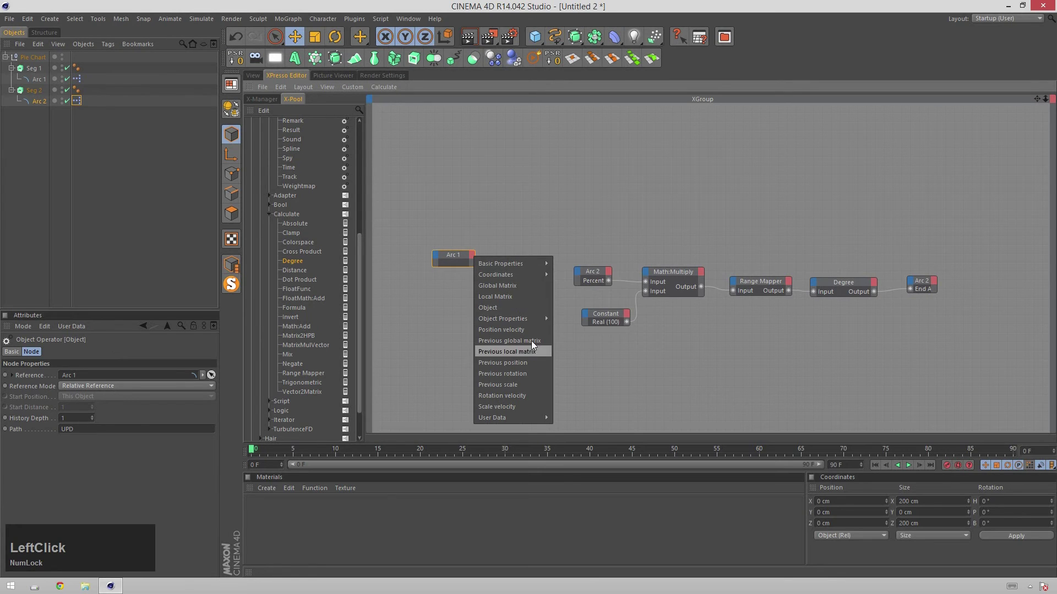
click(602, 334)
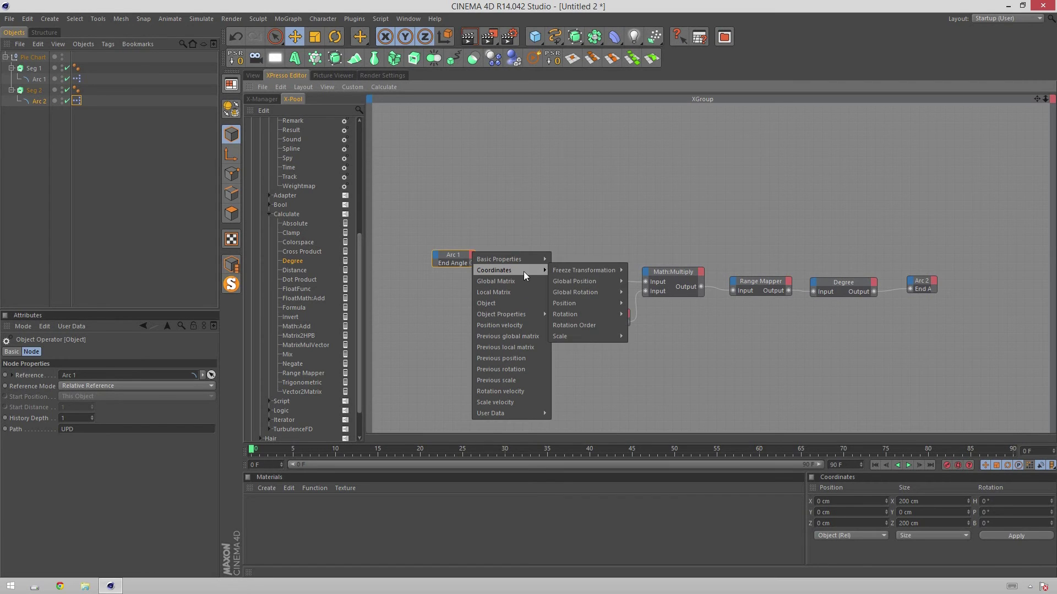
click(662, 327)
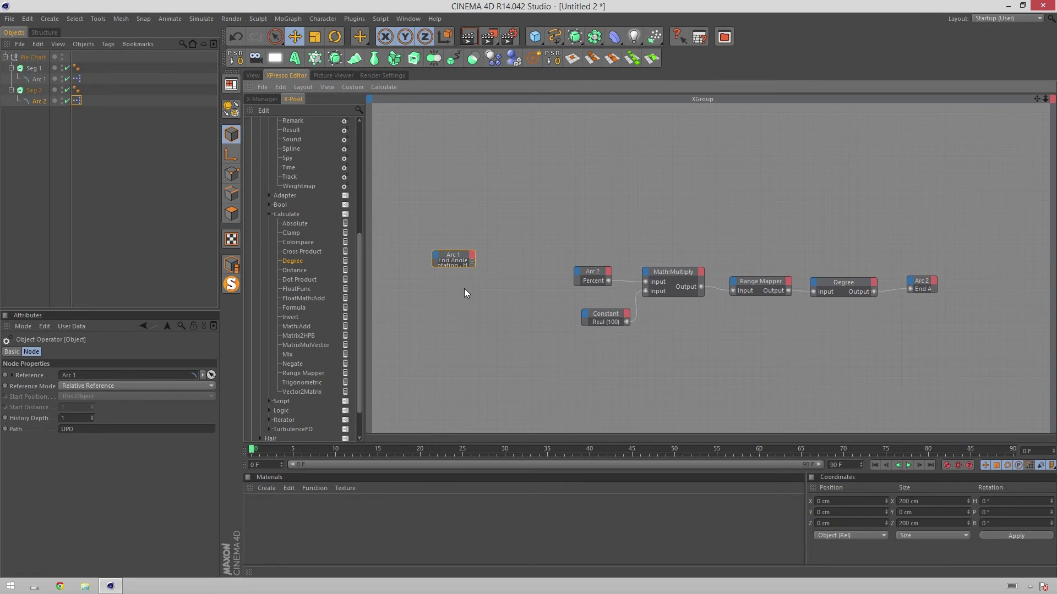
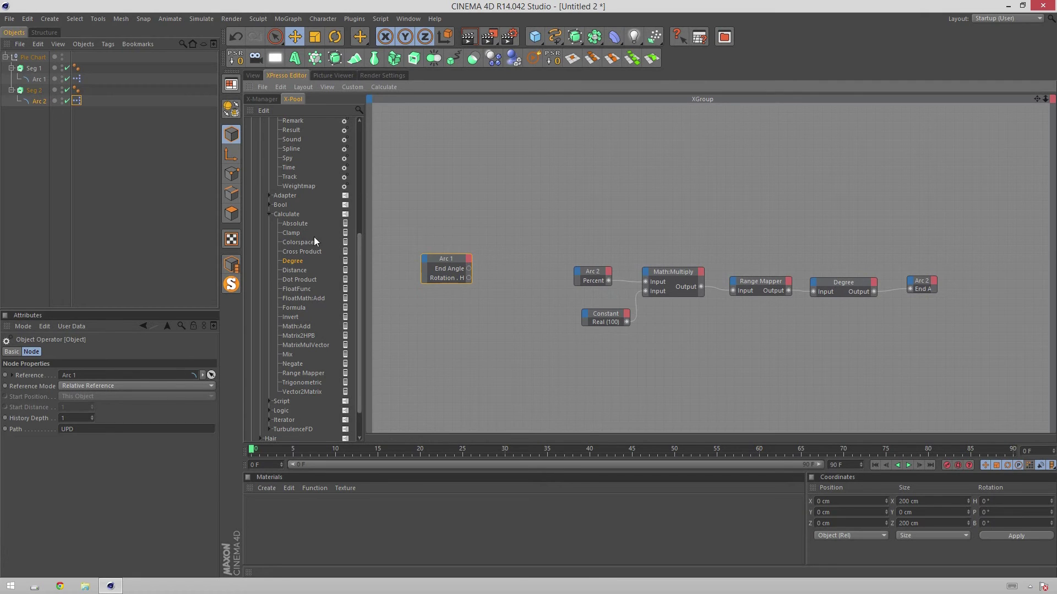
Add a Math:Add node and wire Arc 1's End Angle and Rotation . H into its two inputs.
click(307, 331)
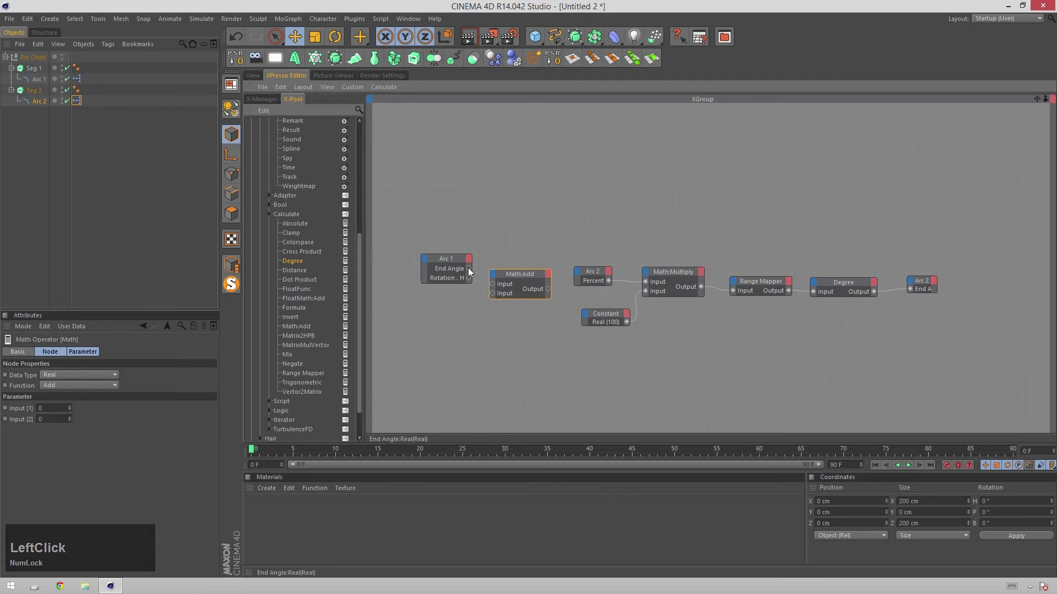
click(478, 271)
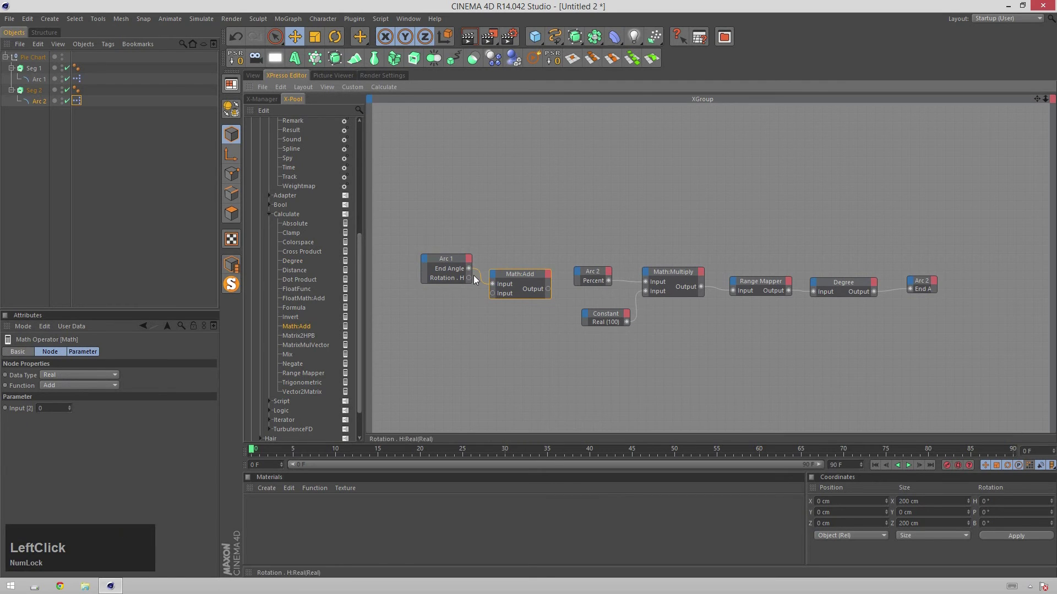
click(472, 278)
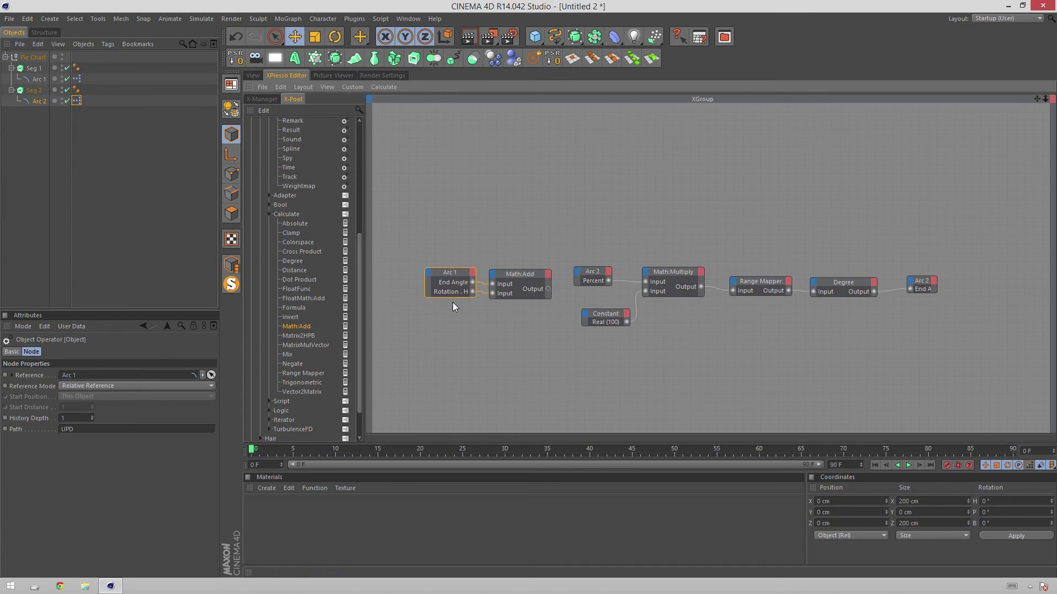
click(459, 281)
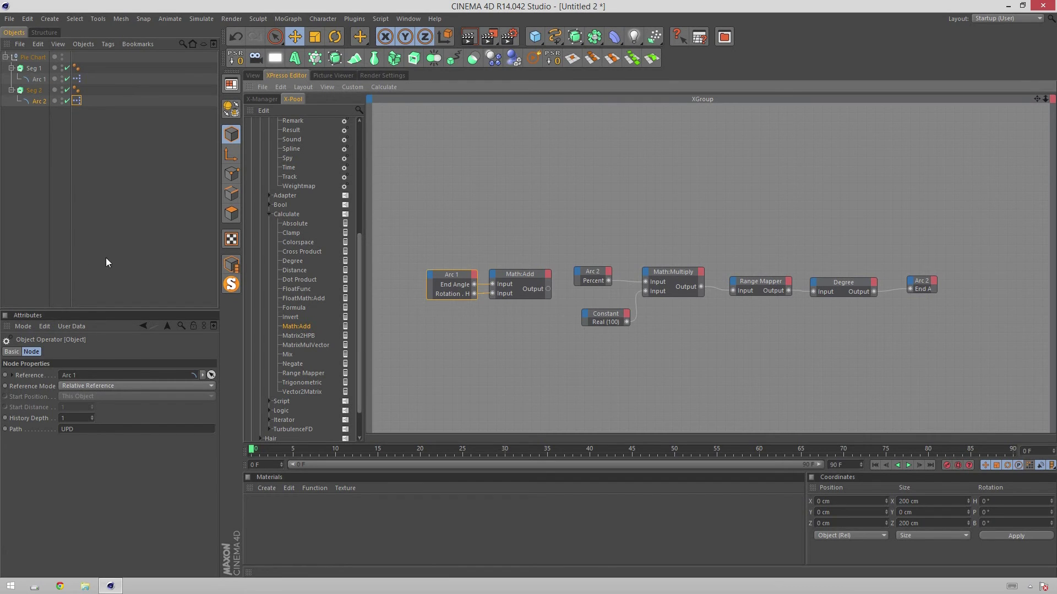
click(439, 250)
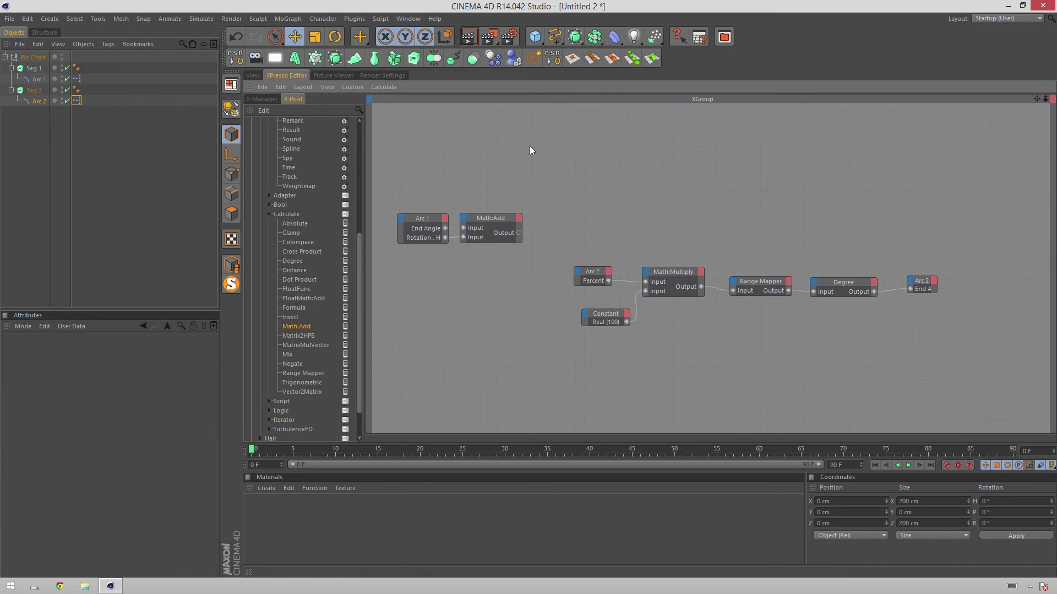
Add two Degree nodes, set one to Degree to Radians, and feed the Math:Add result into the first.
scroll(up, 3)
scroll(down, 3)
click(300, 333)
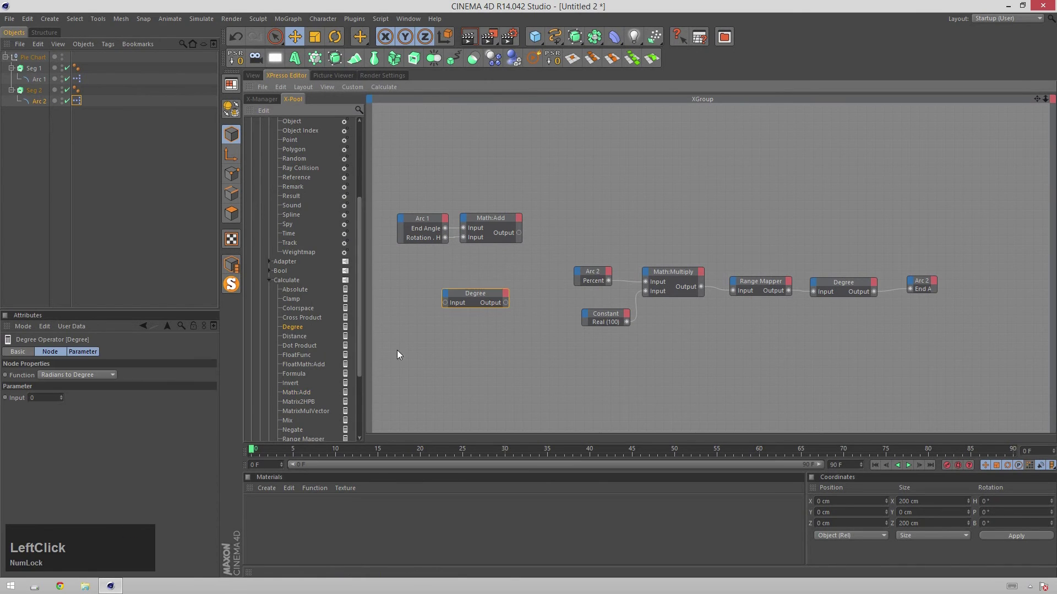
click(300, 334)
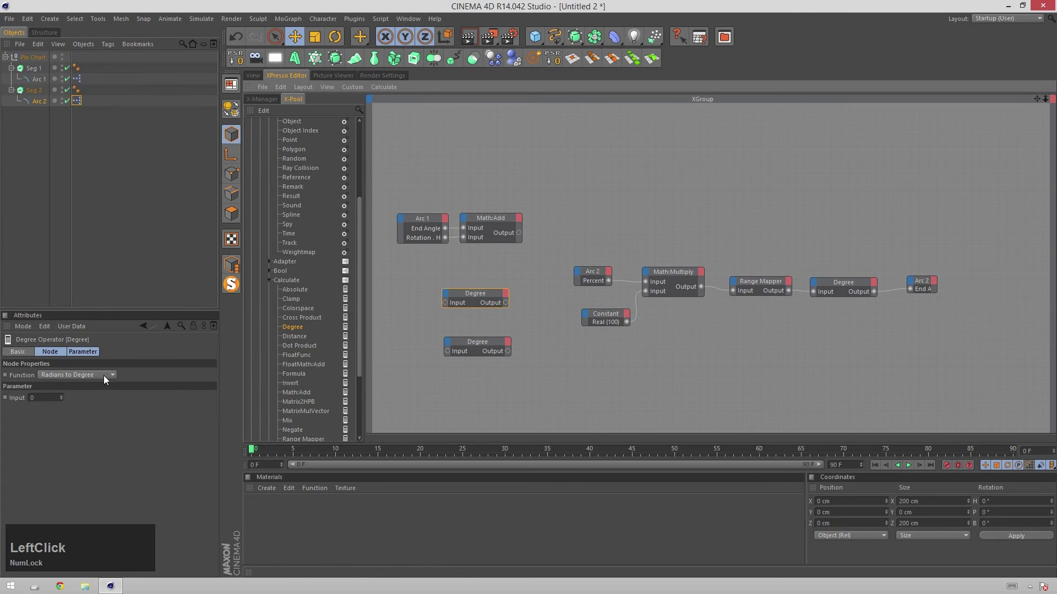
click(508, 304)
click(495, 348)
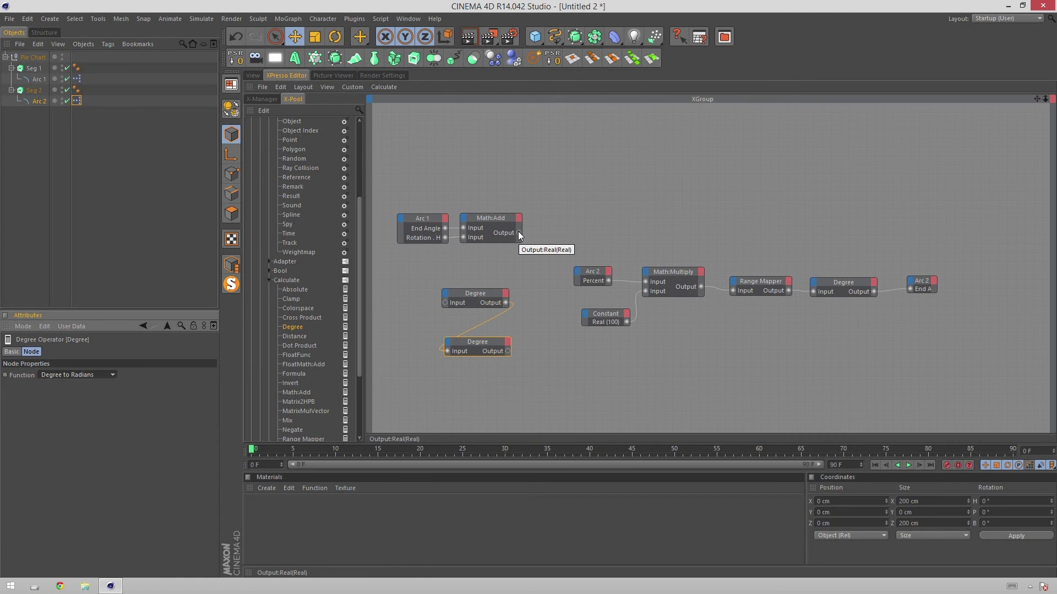
click(522, 237)
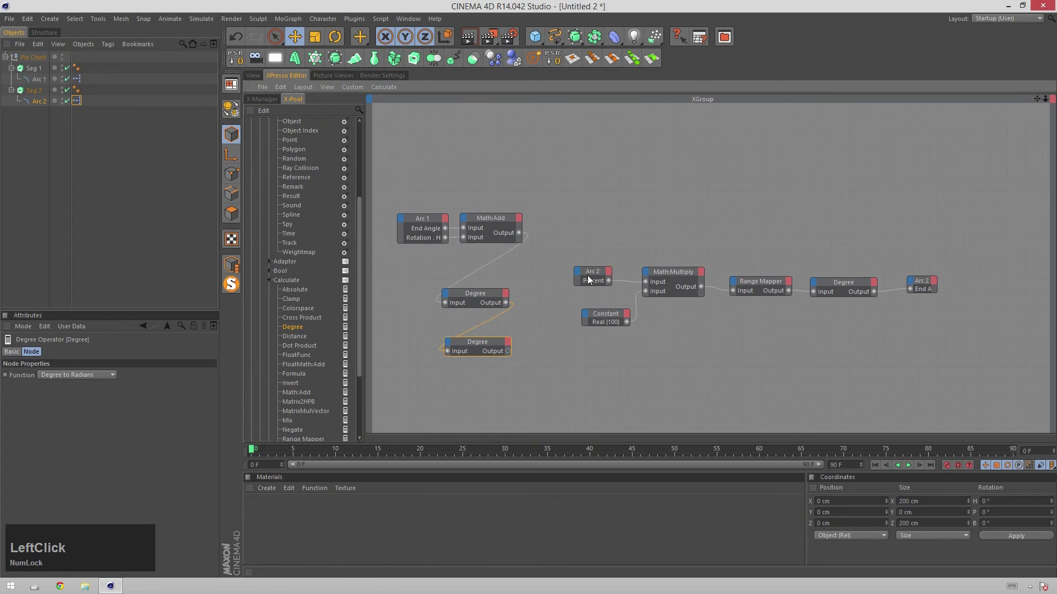
Expose Rotation . H as an input on Arc 2 and connect the Degree chain into it.
click(581, 277)
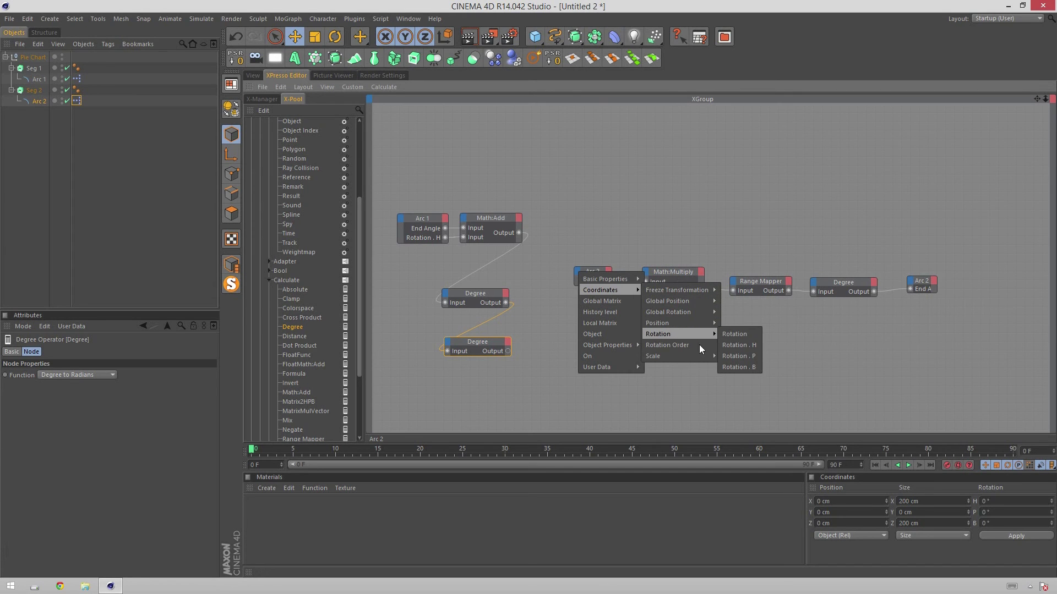
click(740, 348)
click(487, 299)
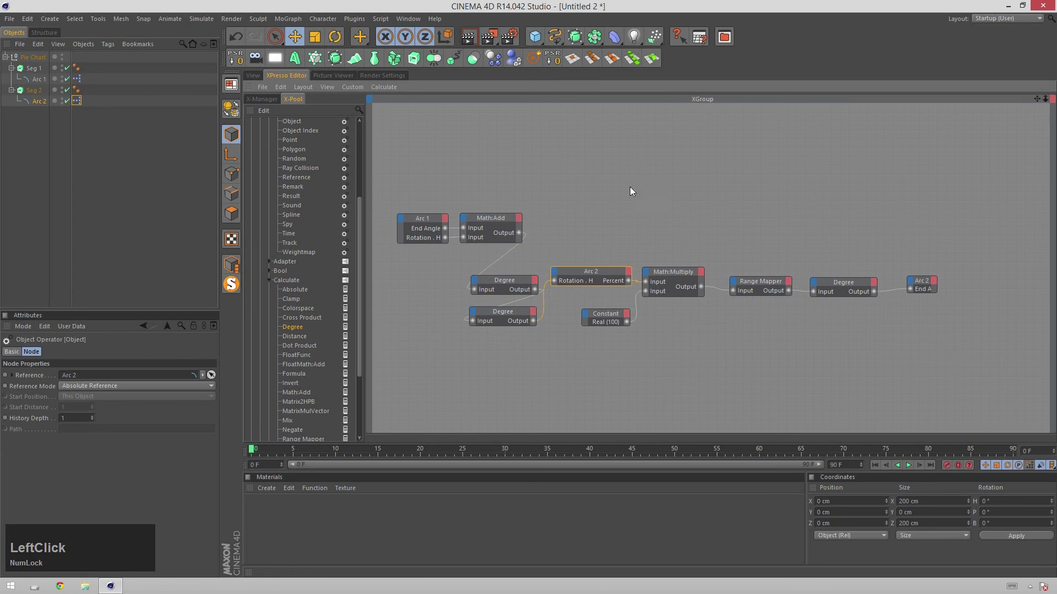
click(735, 232)
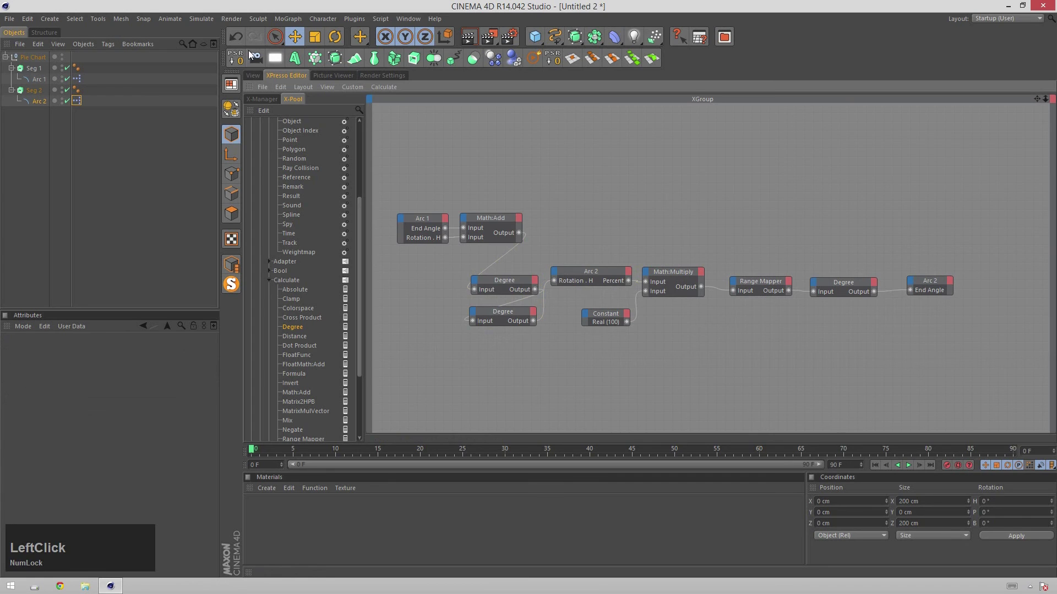
Back in the 3D view, duplicate the second slice Seg 2 with copy/paste.
click(258, 80)
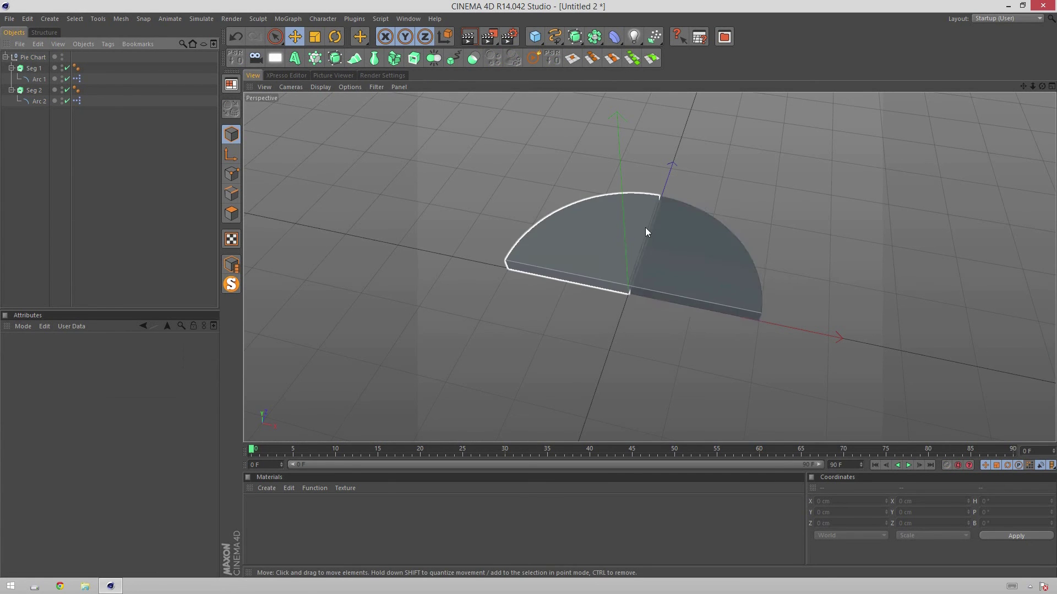
click(40, 79)
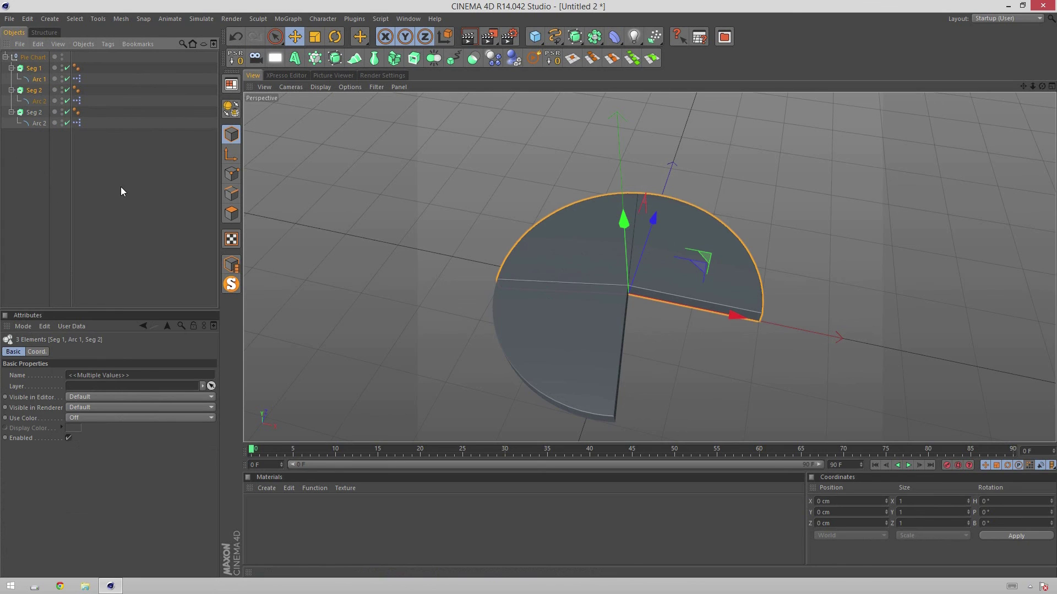
click(36, 113)
key(Return)
key(Right)
Rename the pasted copy to Seg 3 and its arc to Arc 3.
key(BackSpace)
key(3)
key(Return)
key(Down)
key(Return)
key(Right)
key(BackSpace)
key(3)
key(Return)
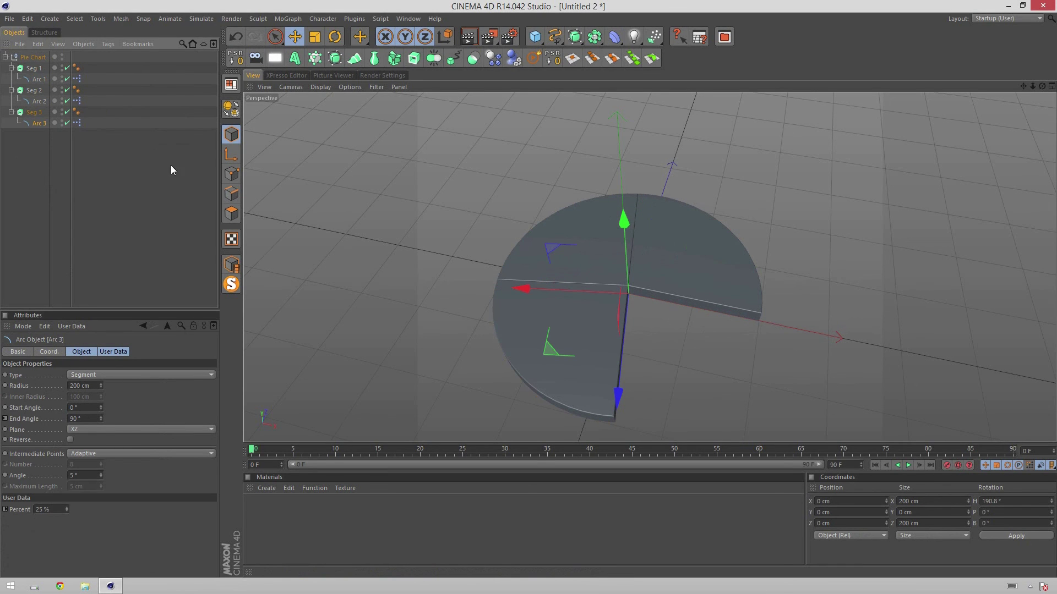
Adjust Arc 3's attributes so its End Angle reads about 47°, shortening the third slice.
click(808, 175)
click(773, 240)
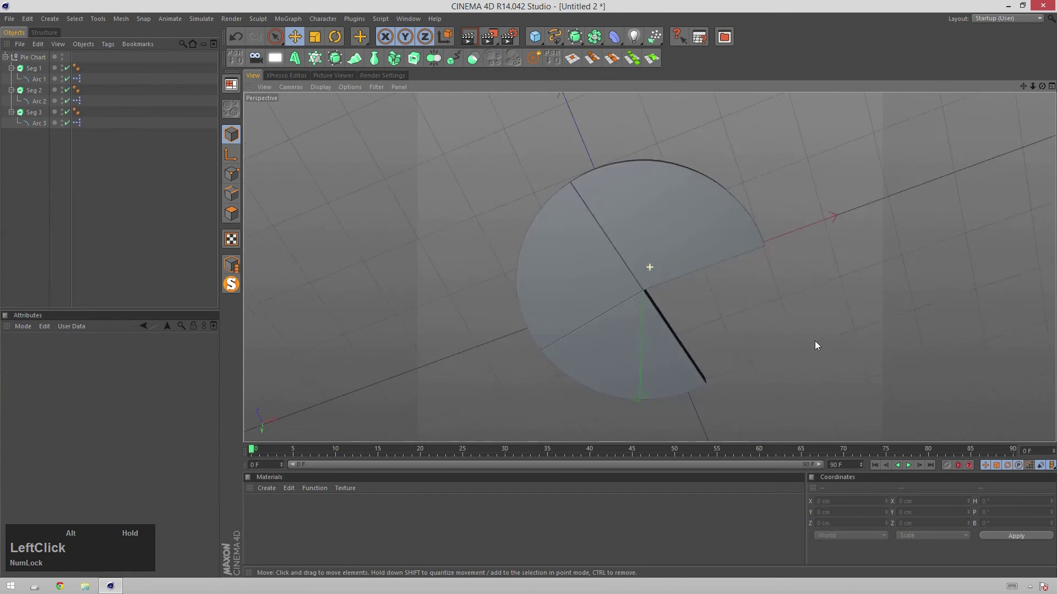
key(1)
click(748, 255)
key(1)
key(1)
click(770, 251)
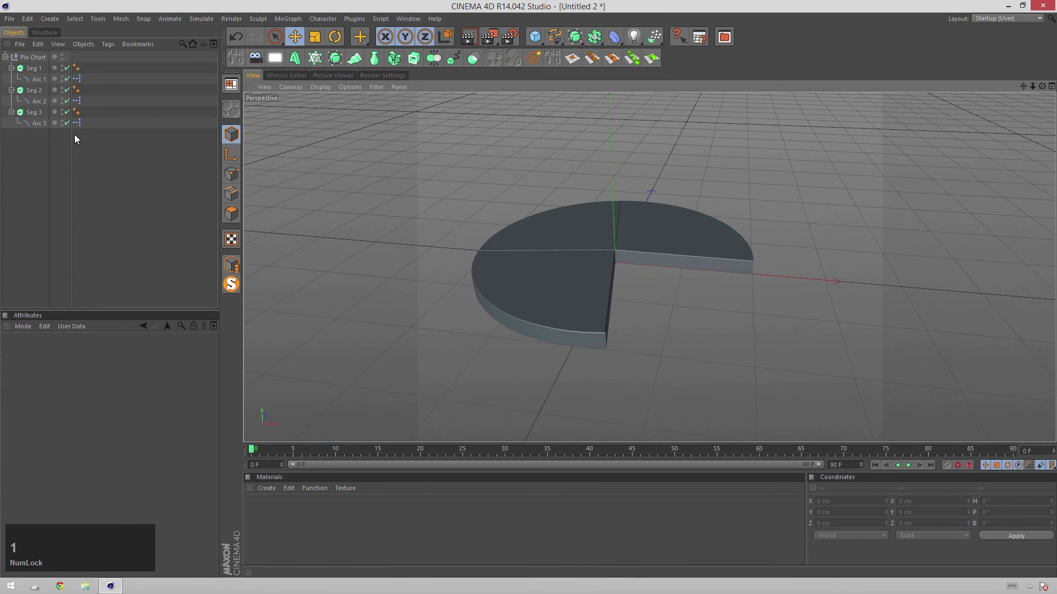
click(39, 131)
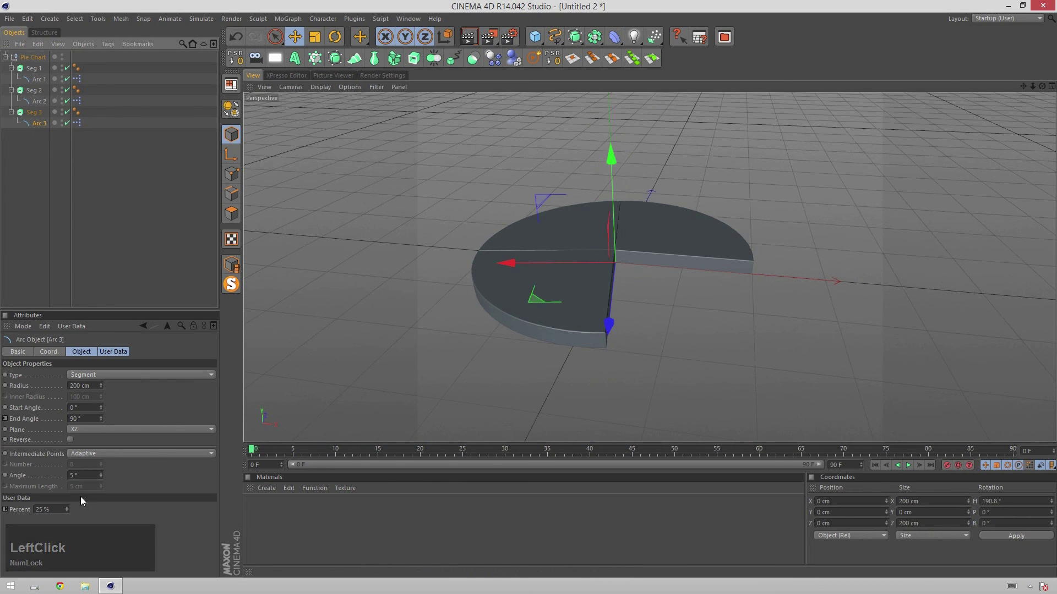
click(67, 511)
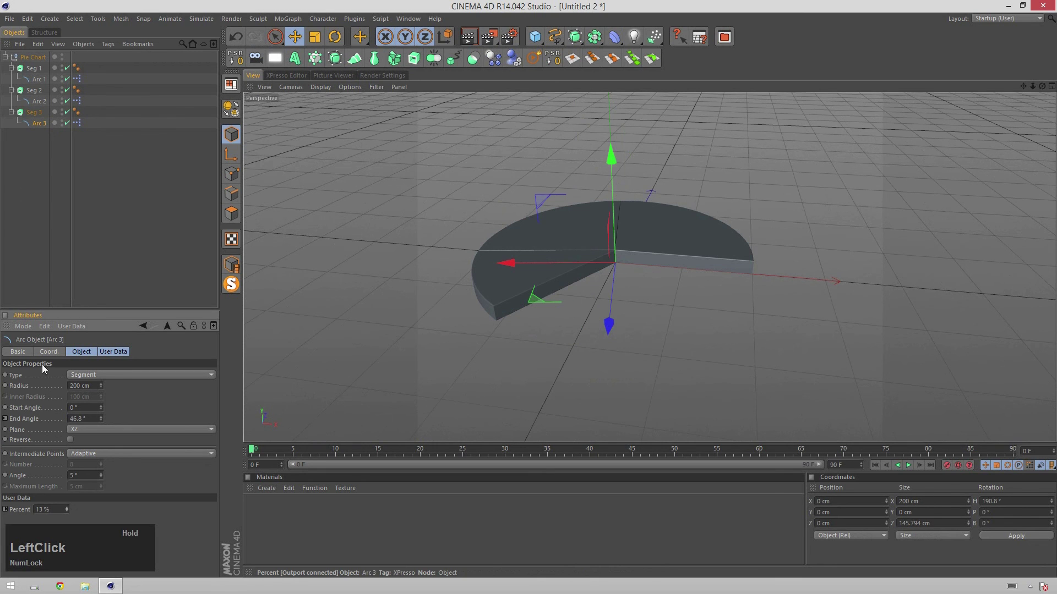